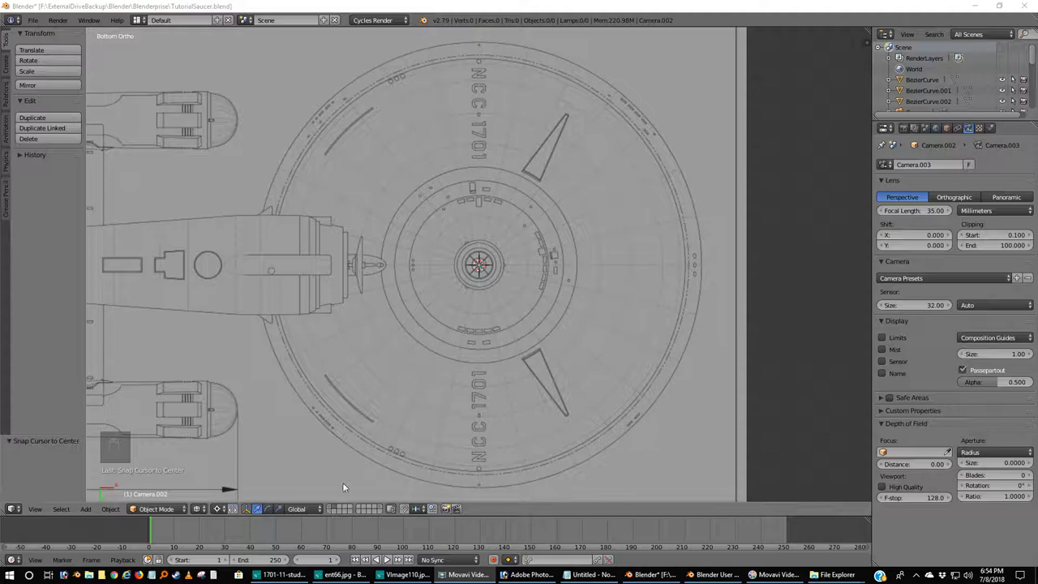
Select the curve at the saucer centre as the reference for the detail pieces.
{"action": "left_click_drag", "start_coordinate": [330, 509], "coordinate": [343, 377]}
{"action": "left_click", "coordinate": [343, 378]}
{"action": "right_click", "coordinate": [343, 378]}
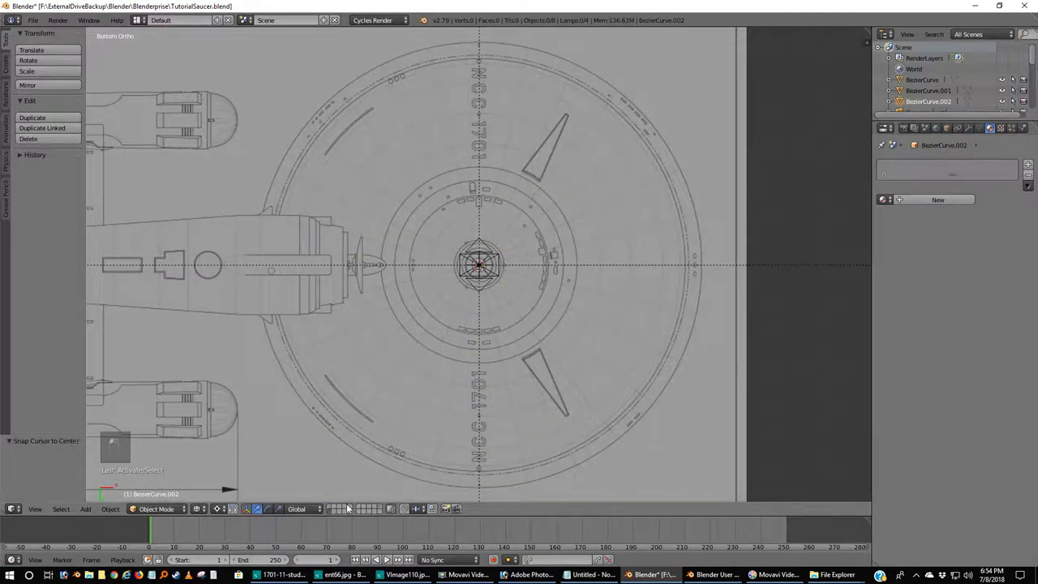
{"action": "middle_click", "coordinate": [545, 304]}
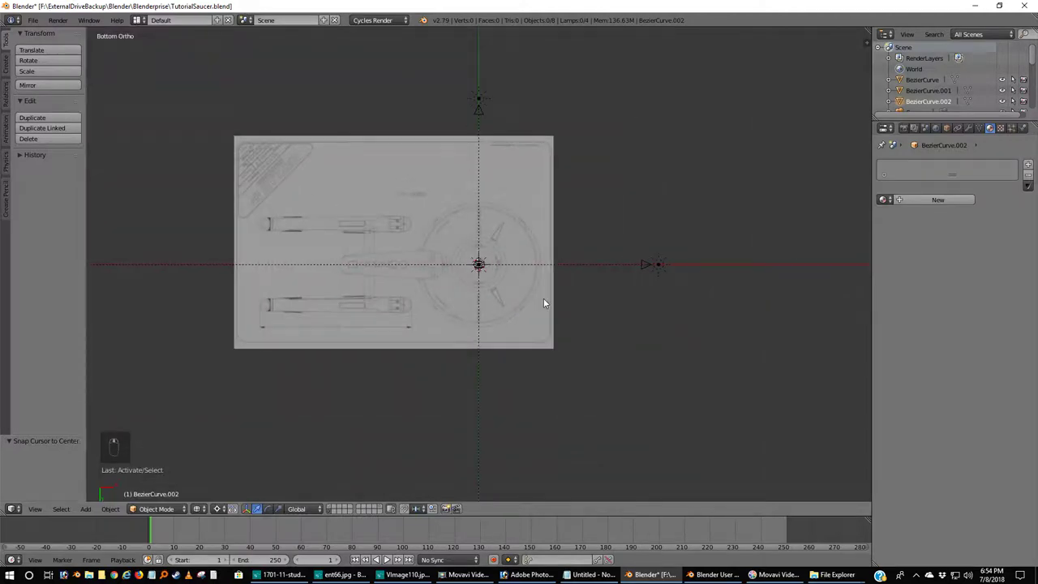
{"action": "left_click_drag", "start_coordinate": [548, 301], "coordinate": [380, 509]}
Reveal the layer holding the small black detail pieces around the rim and neck.
{"action": "left_click_drag", "start_coordinate": [380, 509], "coordinate": [650, 347]}
{"action": "middle_click", "coordinate": [650, 348]}
{"action": "left_click", "coordinate": [650, 348]}
{"action": "middle_click", "coordinate": [651, 347]}
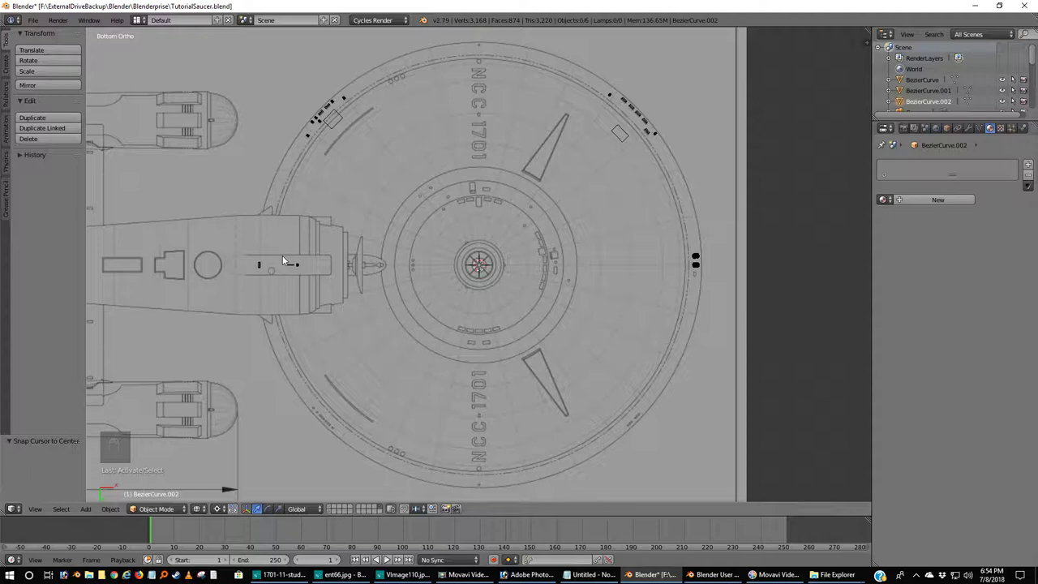
From front view, duplicate the detail pieces with Shift+D and move the copy to another layer.
{"action": "key", "text": "b"}
{"action": "left_click_drag", "start_coordinate": [325, 295], "coordinate": [328, 291]}
{"action": "key", "text": "KP_1"}
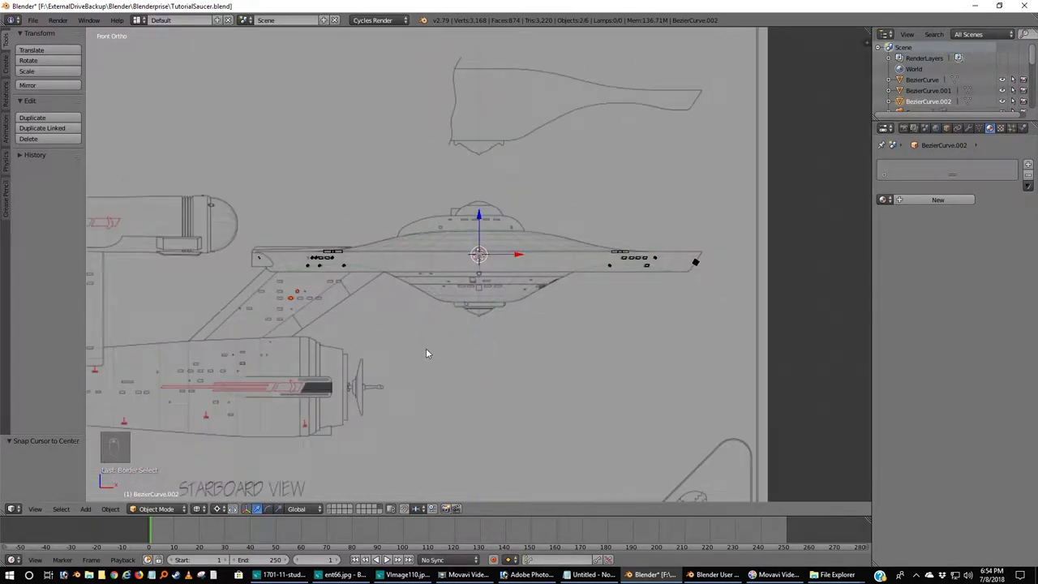
{"action": "key", "text": "shift+d"}
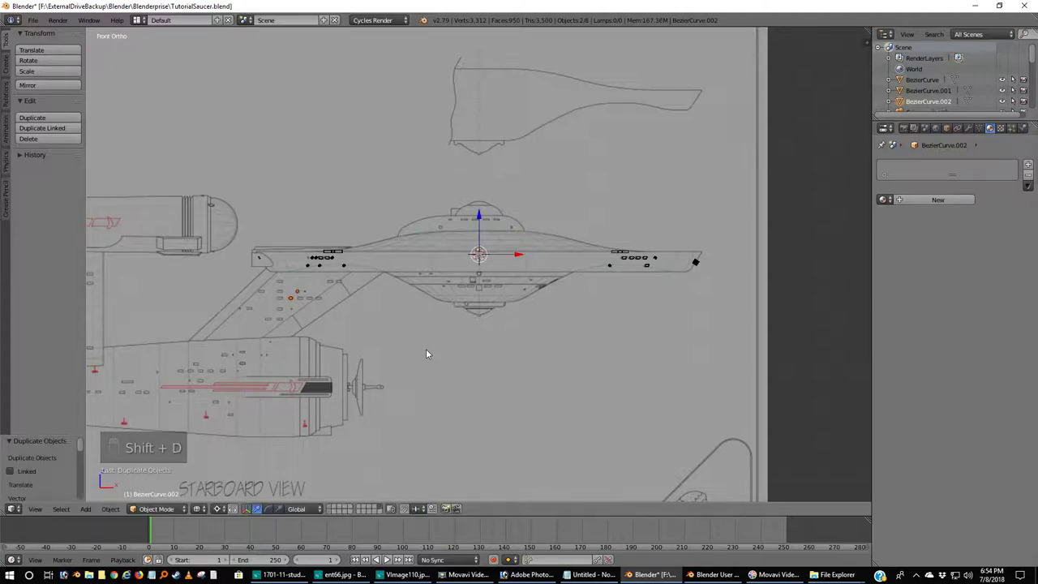
{"action": "key", "text": "m"}
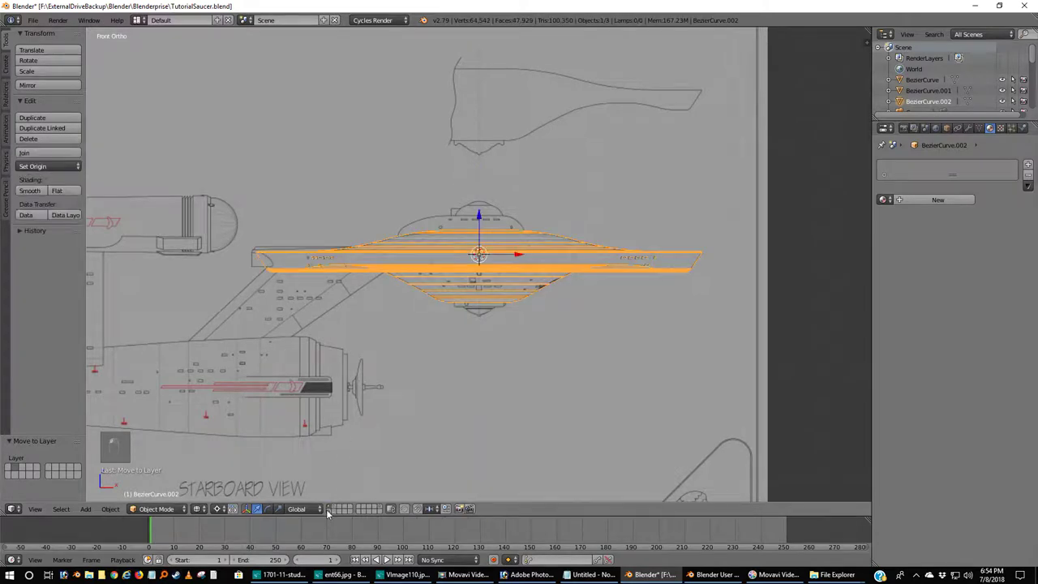
{"action": "left_click_drag", "start_coordinate": [340, 507], "coordinate": [463, 366]}
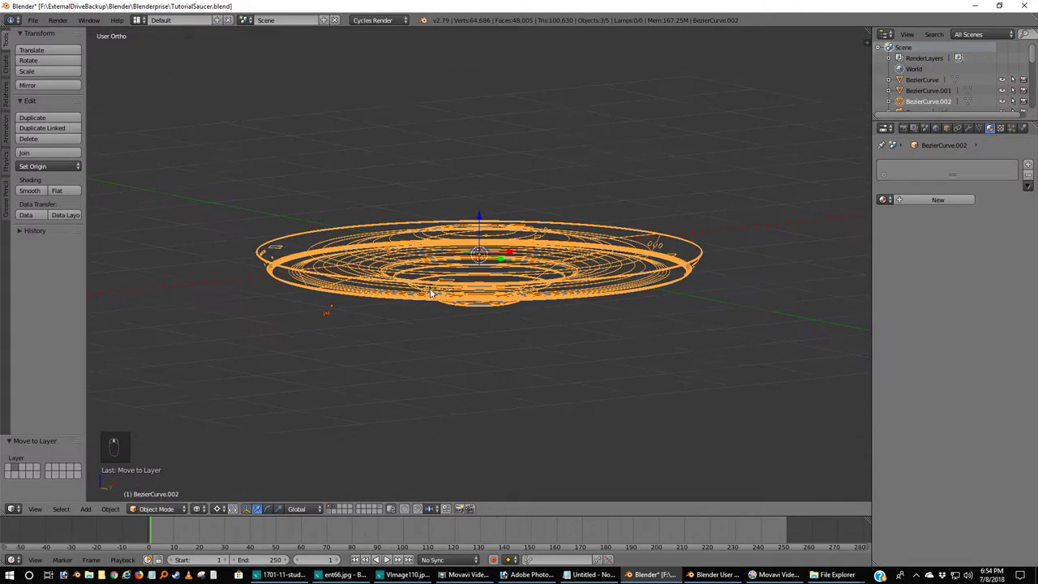
{"action": "left_click_drag", "start_coordinate": [339, 307], "coordinate": [348, 328]}
{"action": "key", "text": "KP_1"}
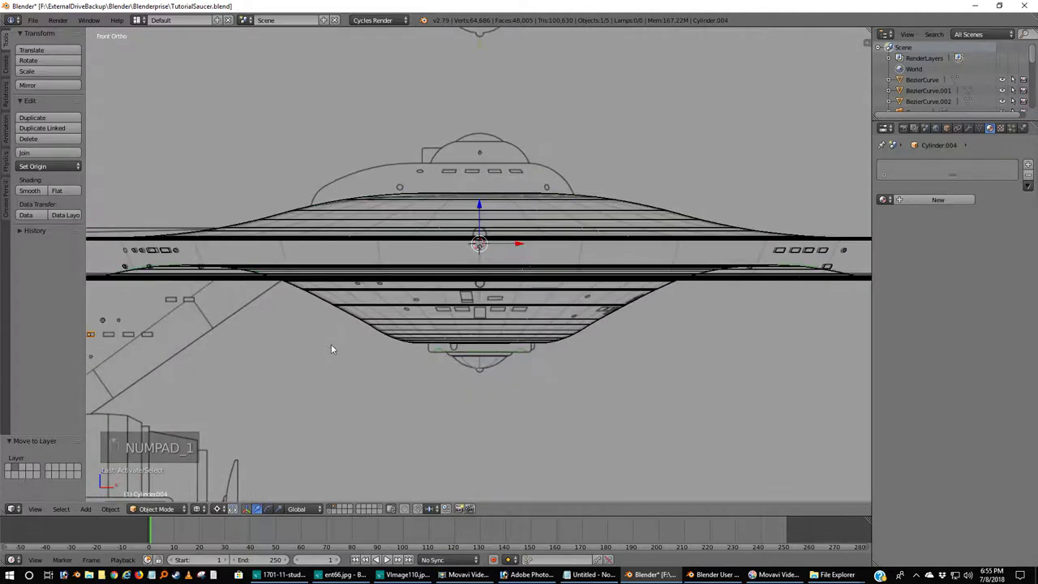
Grab two small cylinder details and move them onto the saucer's lower hull.
{"action": "middle_click", "coordinate": [272, 352]}
{"action": "middle_click", "coordinate": [430, 325]}
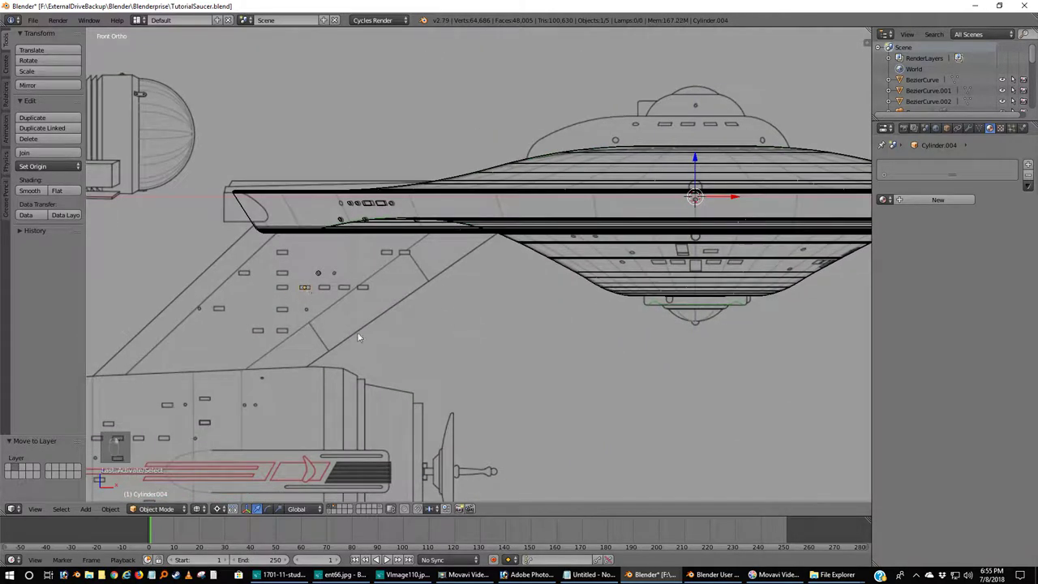
{"action": "key", "text": "g"}
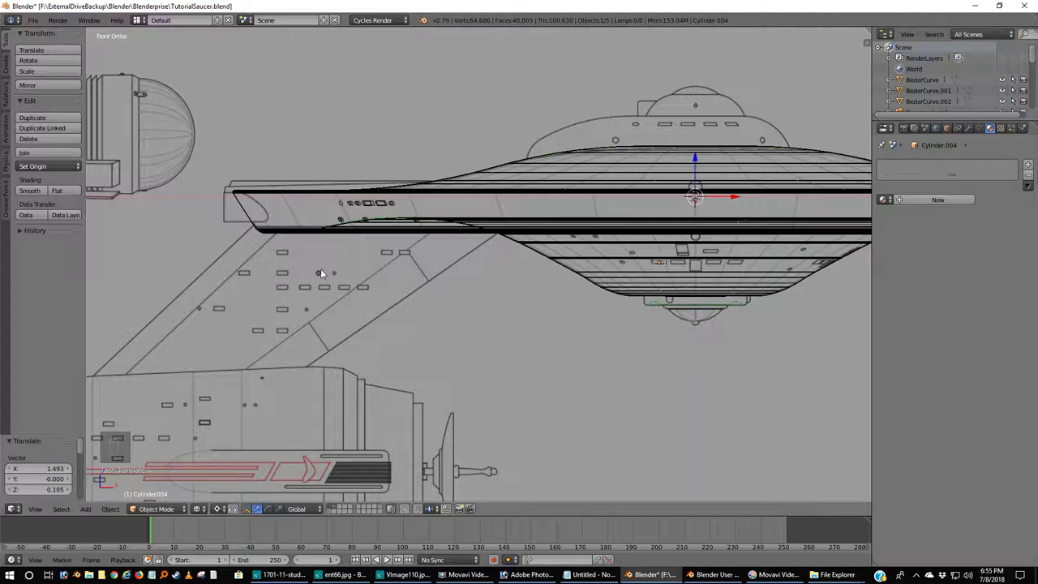
{"action": "key", "text": "g"}
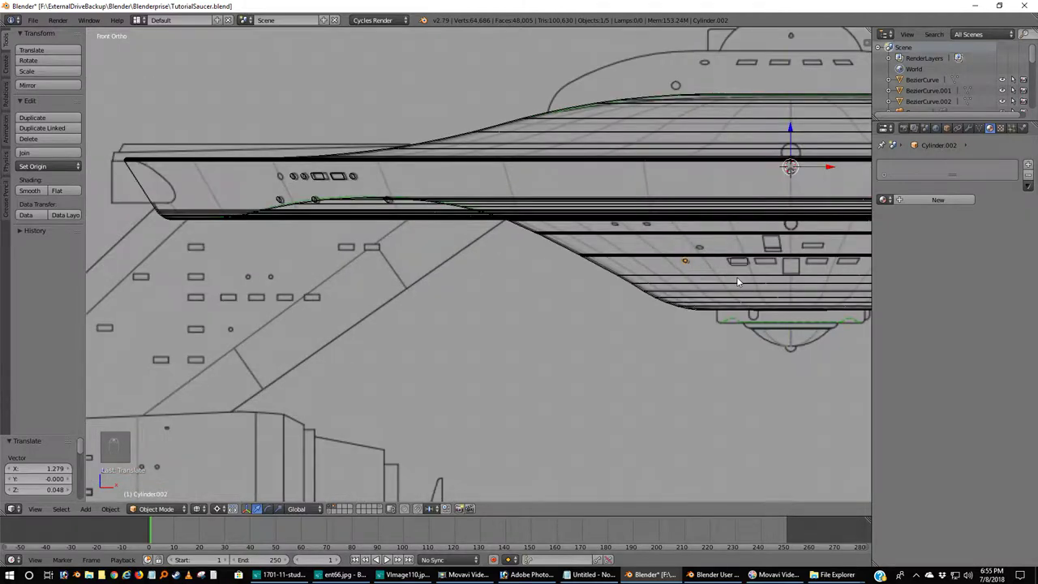
{"action": "middle_click", "coordinate": [730, 282]}
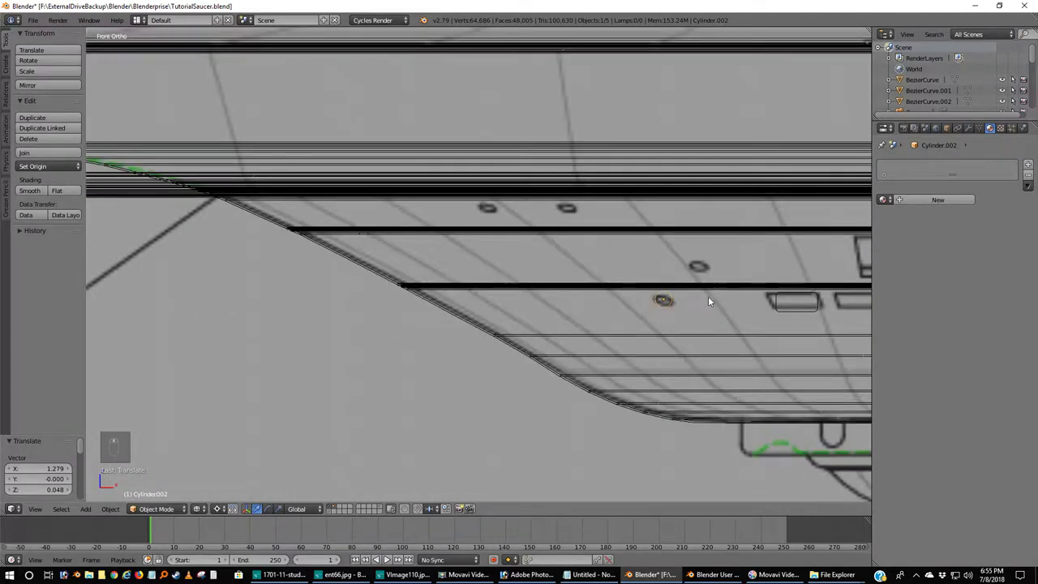
Nudge Cylinder.002 and its neighbour onto the sloped lower hull edge.
{"action": "left_click_drag", "start_coordinate": [665, 290], "coordinate": [696, 282]}
{"action": "key", "text": "g"}
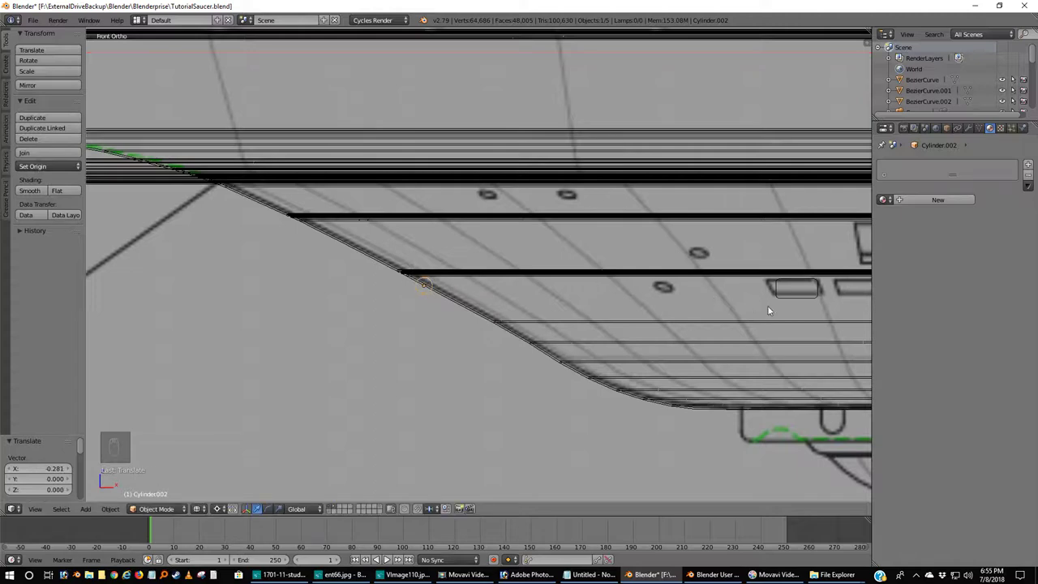
{"action": "left_click_drag", "start_coordinate": [802, 298], "coordinate": [803, 298]}
{"action": "key", "text": "g"}
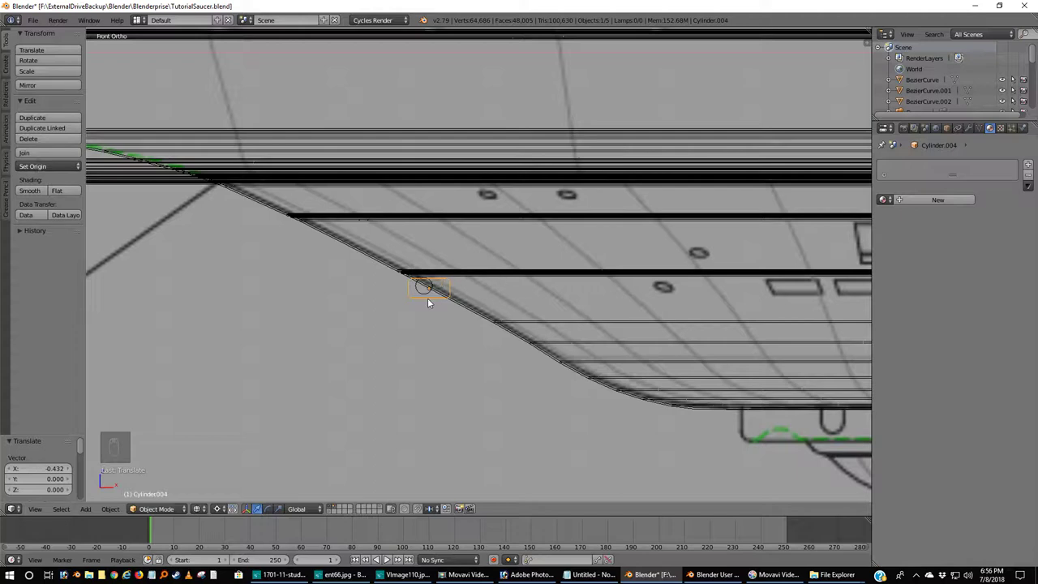
{"action": "left_click_drag", "start_coordinate": [426, 295], "coordinate": [430, 304]}
{"action": "key", "text": "g"}
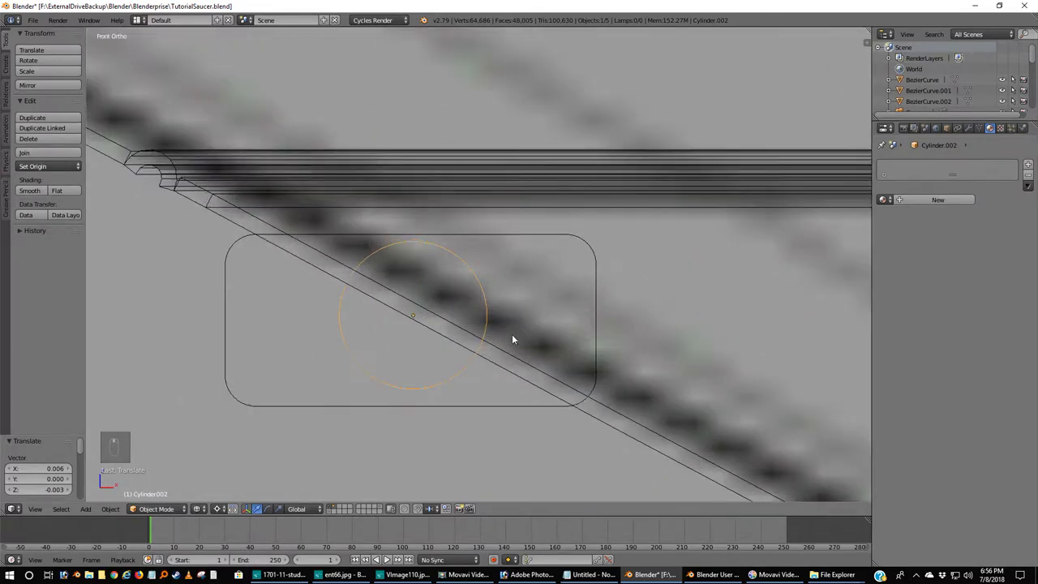
Adjust Cylinder.004 so it sits exactly on the sloped underside edge.
{"action": "right_click", "coordinate": [519, 363]}
{"action": "left_click_drag", "start_coordinate": [571, 334], "coordinate": [581, 325]}
{"action": "key", "text": "g"}
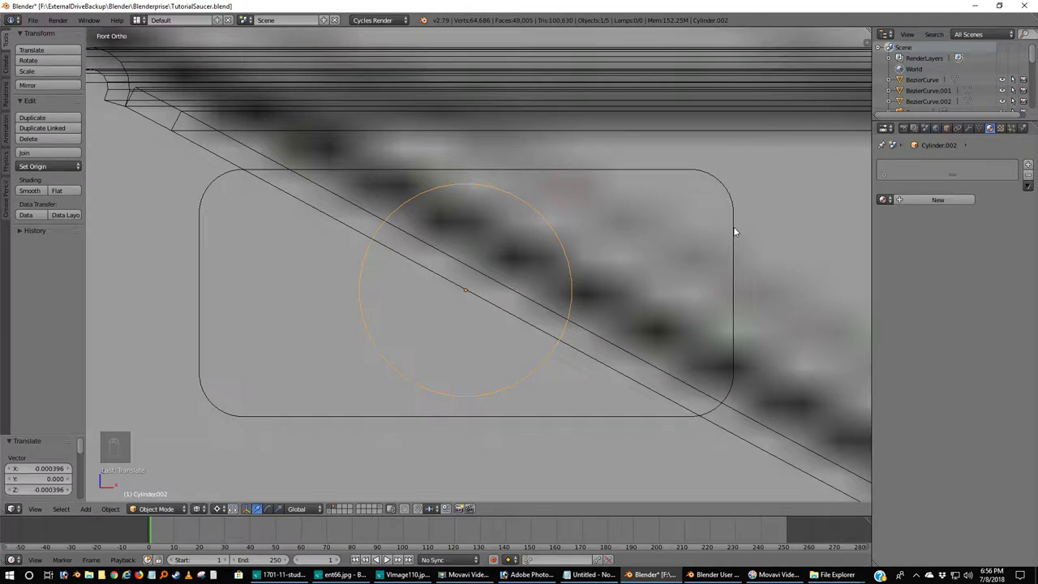
{"action": "key", "text": "g"}
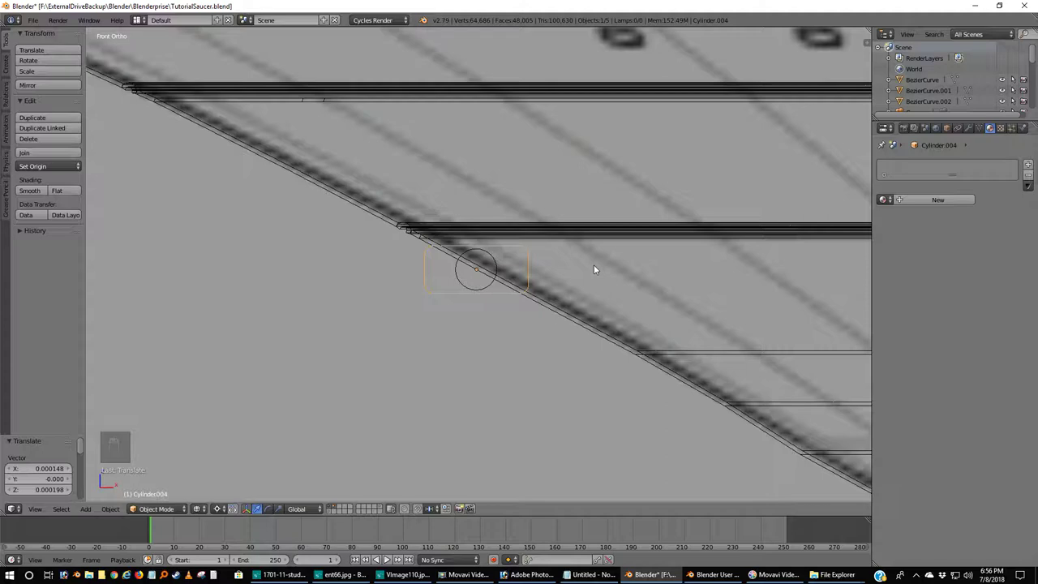
Check the cylinders from below against the blueprint's round details.
{"action": "key", "text": "ctrl+KP_7"}
{"action": "left_click_drag", "start_coordinate": [599, 268], "coordinate": [584, 290]}
{"action": "middle_click", "coordinate": [583, 290]}
{"action": "left_click_drag", "start_coordinate": [584, 290], "coordinate": [197, 506]}
{"action": "left_click", "coordinate": [221, 508]}
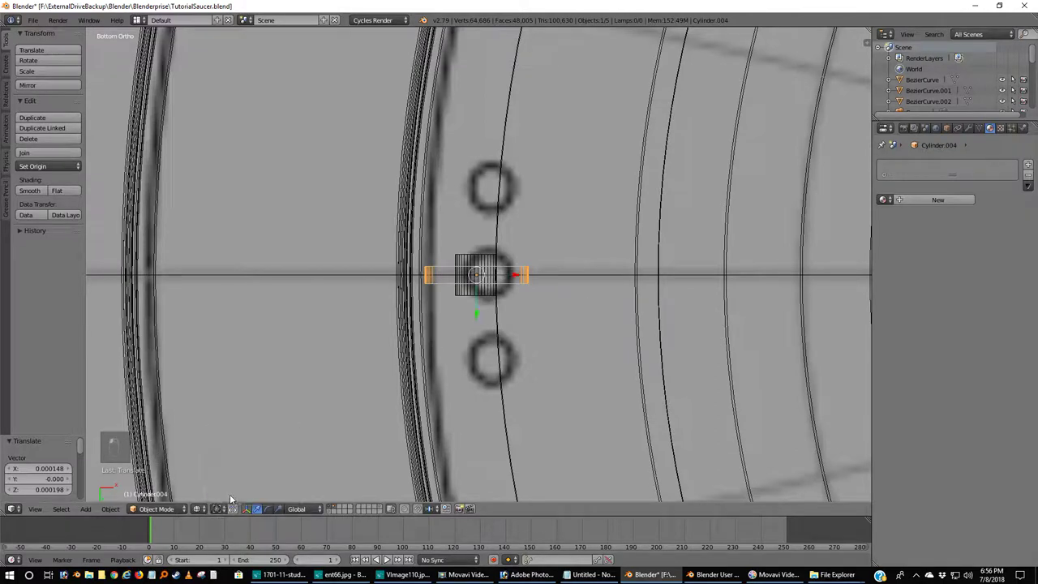
Rotate Cylinder.004 and Cylinder.002 each 90 degrees about X, then view from the front.
{"action": "middle_click", "coordinate": [541, 283]}
{"action": "key", "text": "r"}
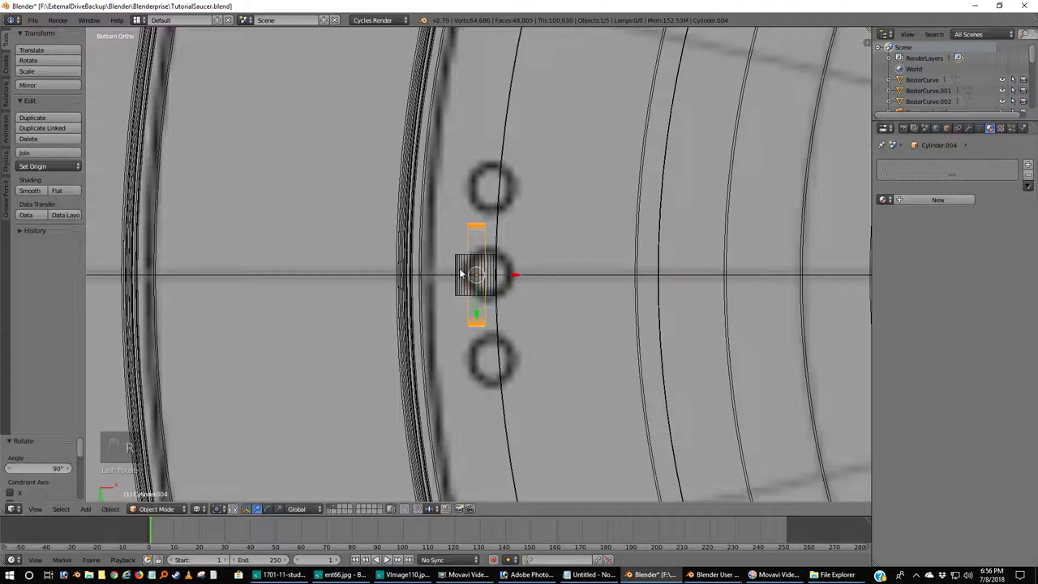
{"action": "right_click", "coordinate": [464, 267]}
{"action": "right_click", "coordinate": [461, 268]}
{"action": "left_click", "coordinate": [461, 268]}
{"action": "key", "text": "r"}
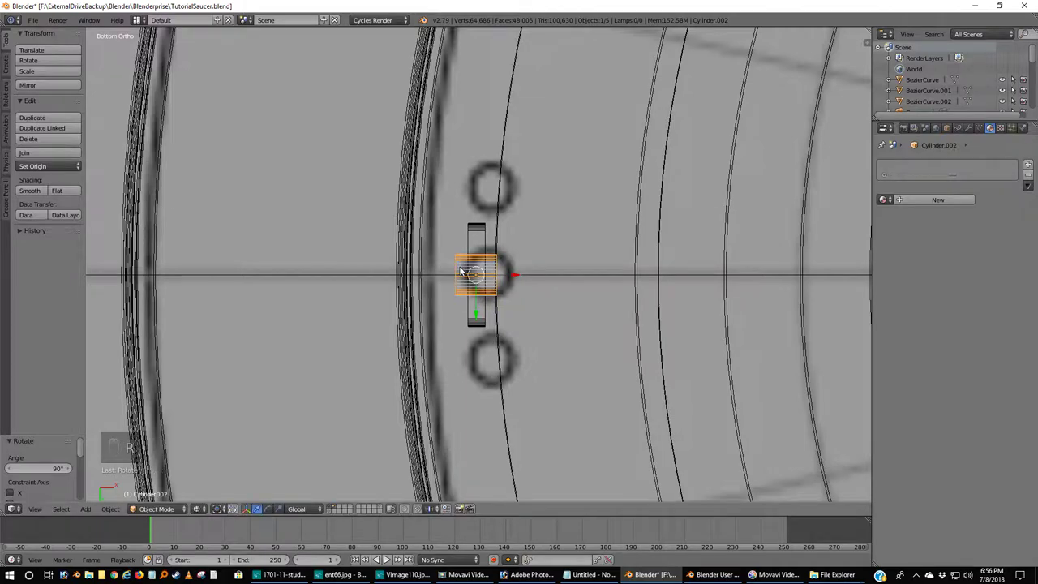
{"action": "key", "text": "KP_1"}
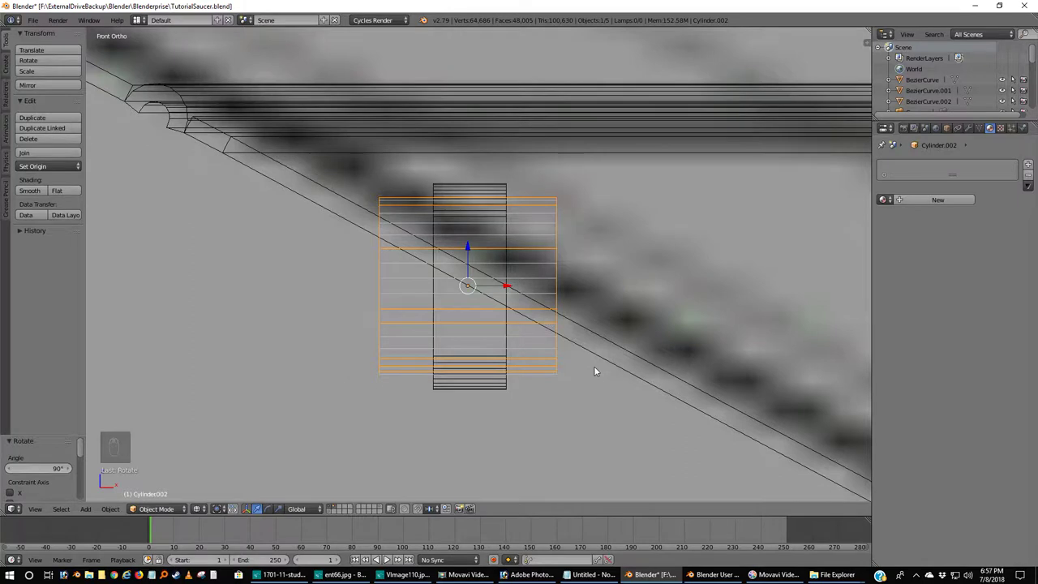
Tilt the cylinders about -62.5 degrees on X to follow the hull slope.
{"action": "key", "text": "r"}
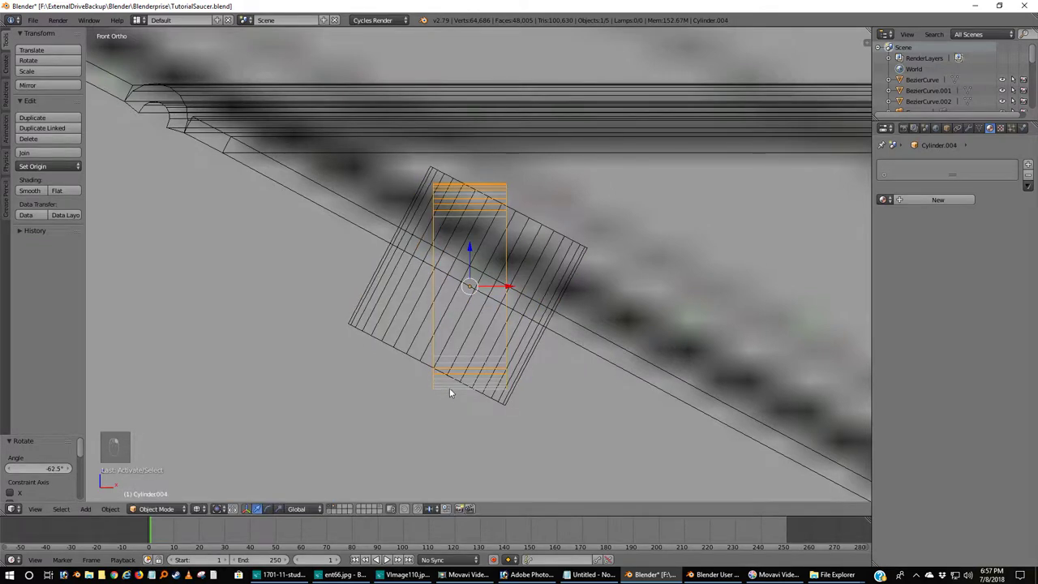
{"action": "key", "text": "r"}
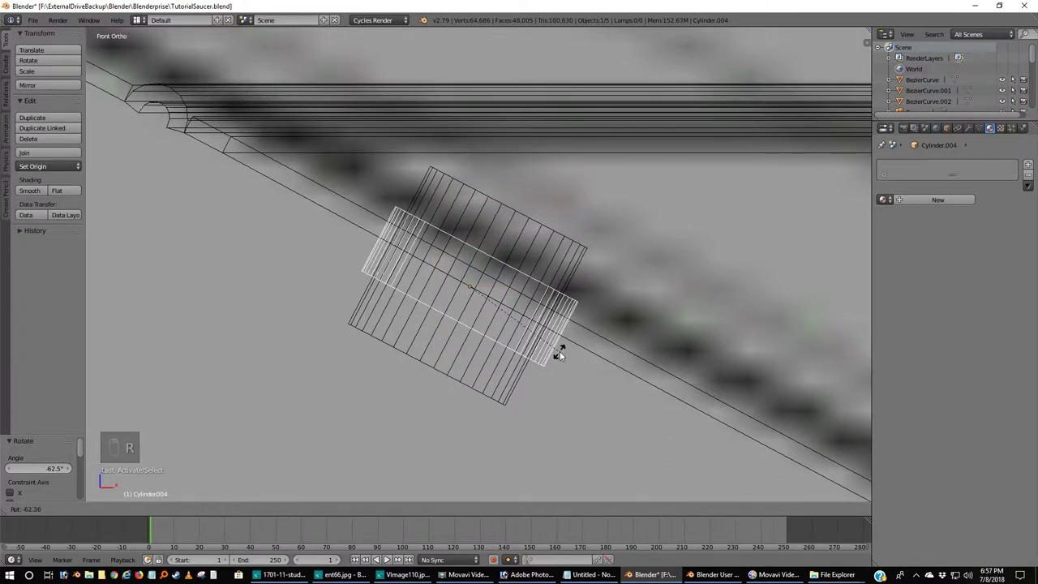
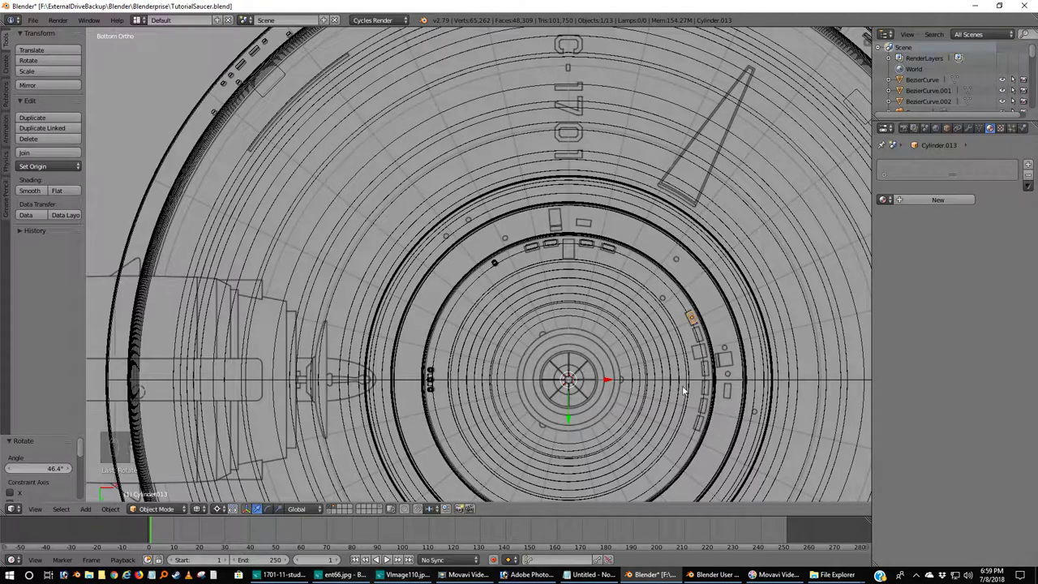
Duplicate the window cutter and rotate the copy about the saucer centre into the next slot.
{"action": "middle_click", "coordinate": [633, 337]}
{"action": "middle_click", "coordinate": [582, 284]}
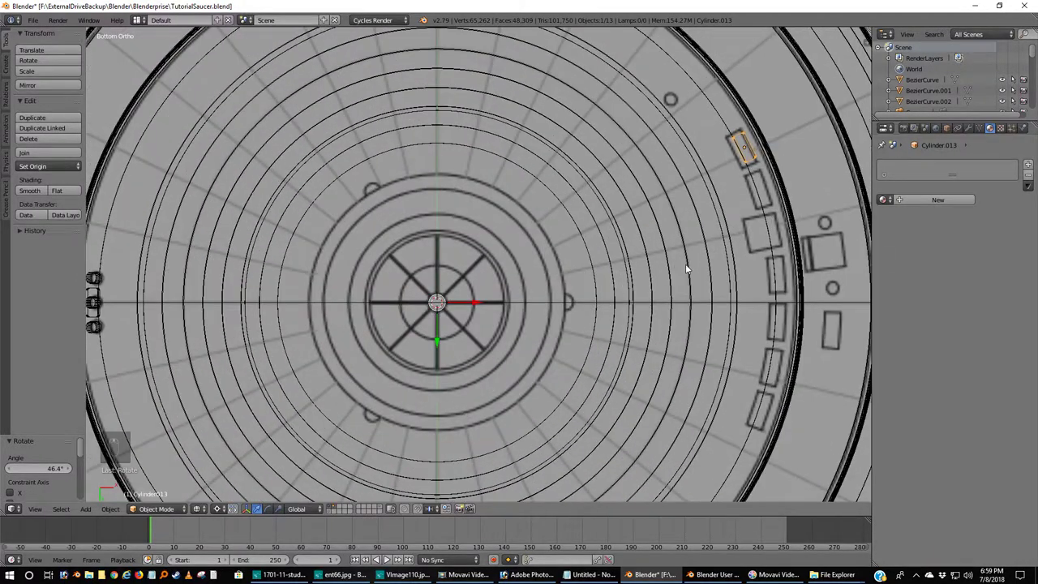
{"action": "middle_click", "coordinate": [597, 287]}
{"action": "middle_click", "coordinate": [636, 247]}
{"action": "middle_click", "coordinate": [598, 231]}
{"action": "middle_click", "coordinate": [592, 226]}
{"action": "middle_click", "coordinate": [591, 215]}
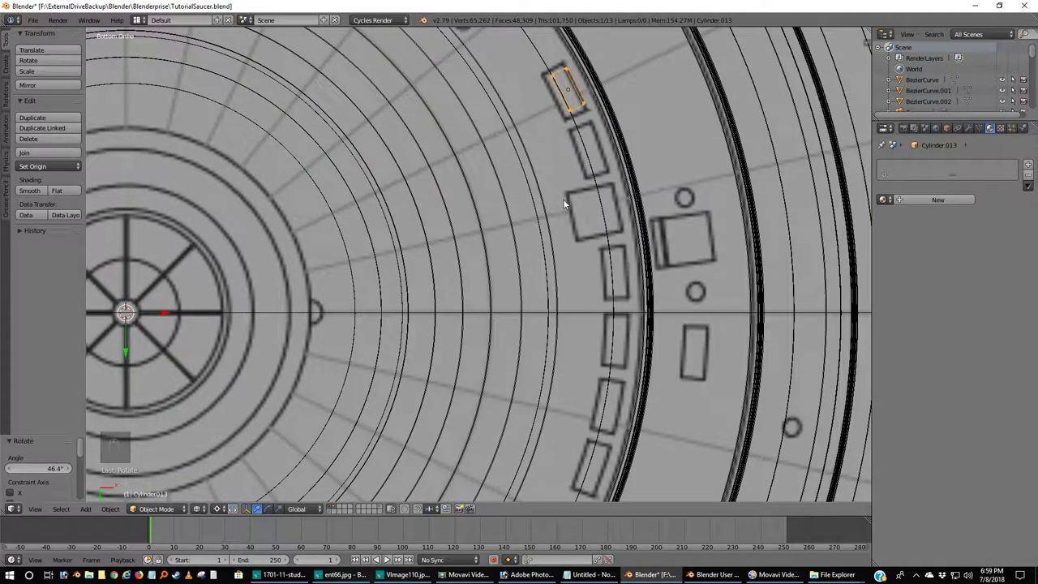
{"action": "key", "text": "shift+d"}
{"action": "key", "text": "r"}
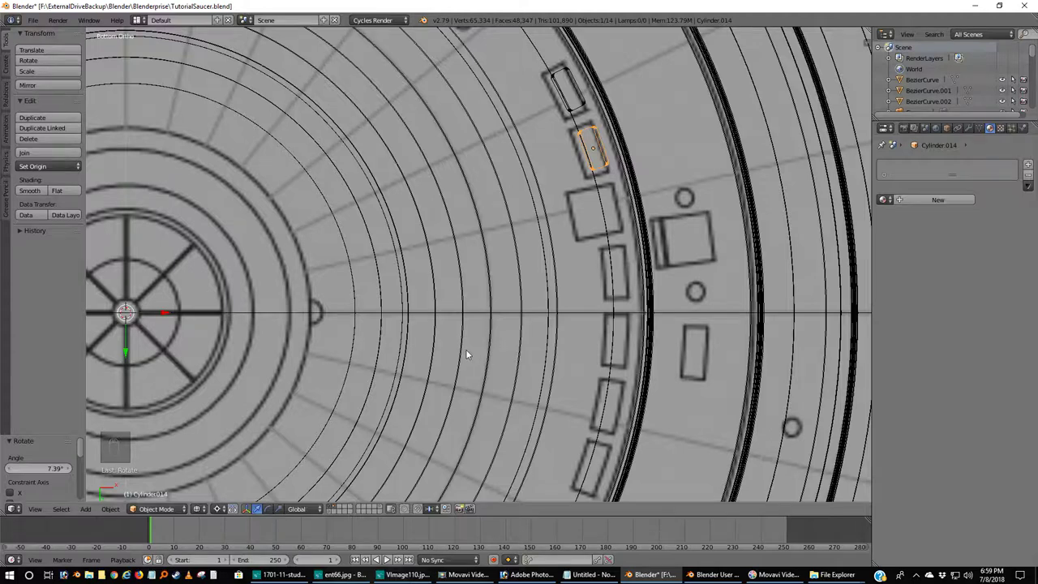
Repeat the duplicate-and-rotate for further cutters up to Cylinder.018 along the rim row.
{"action": "key", "text": "shift+s"}
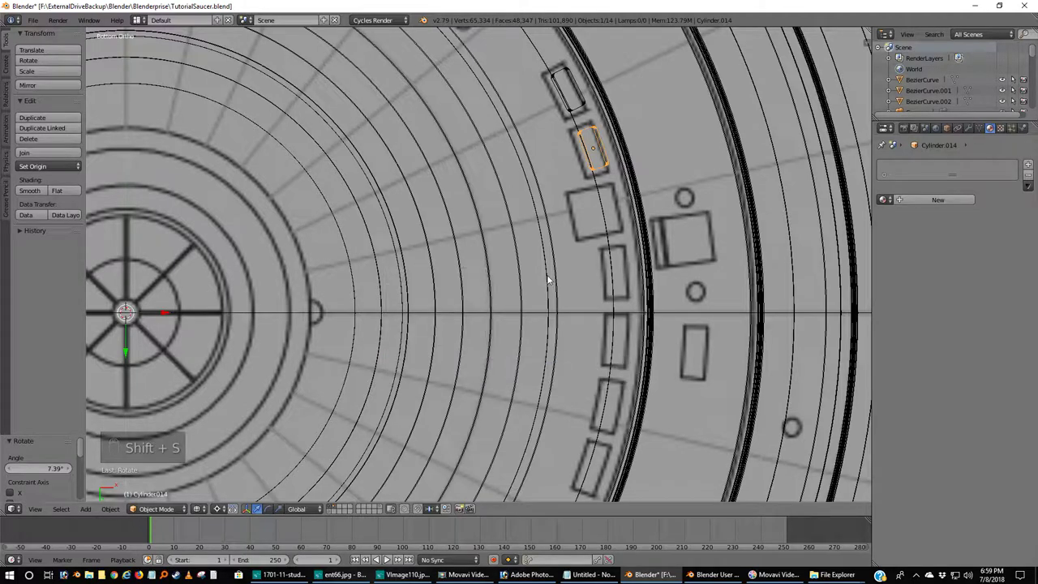
{"action": "key", "text": "shift+d"}
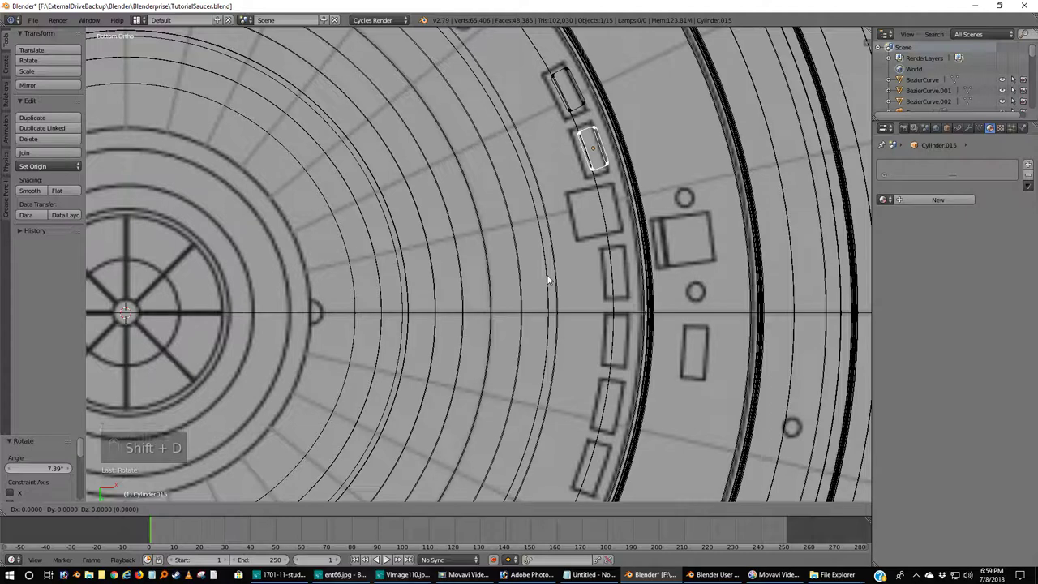
{"action": "key", "text": "r"}
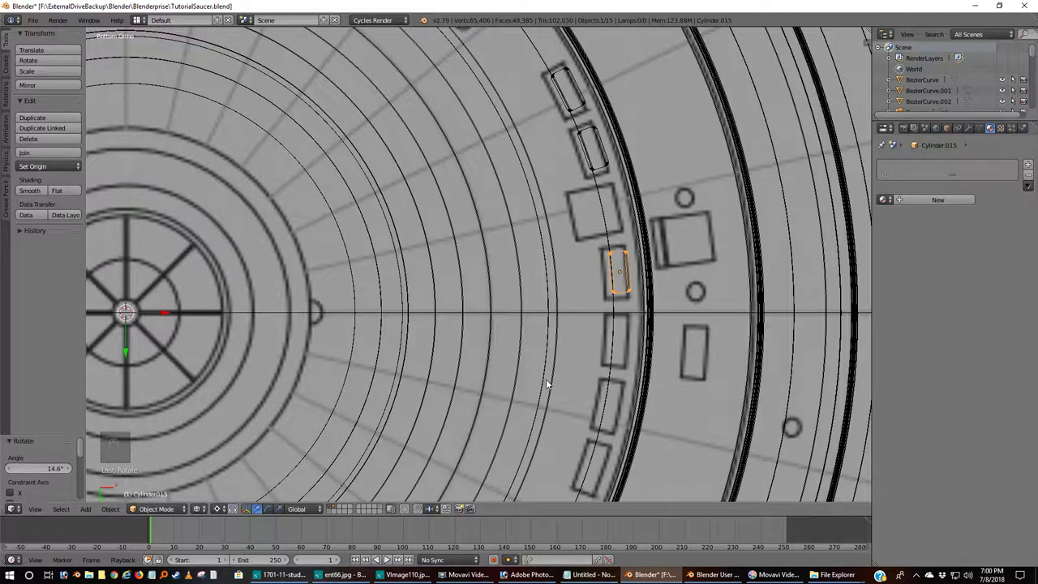
{"action": "key", "text": "shift+d"}
{"action": "key", "text": "r"}
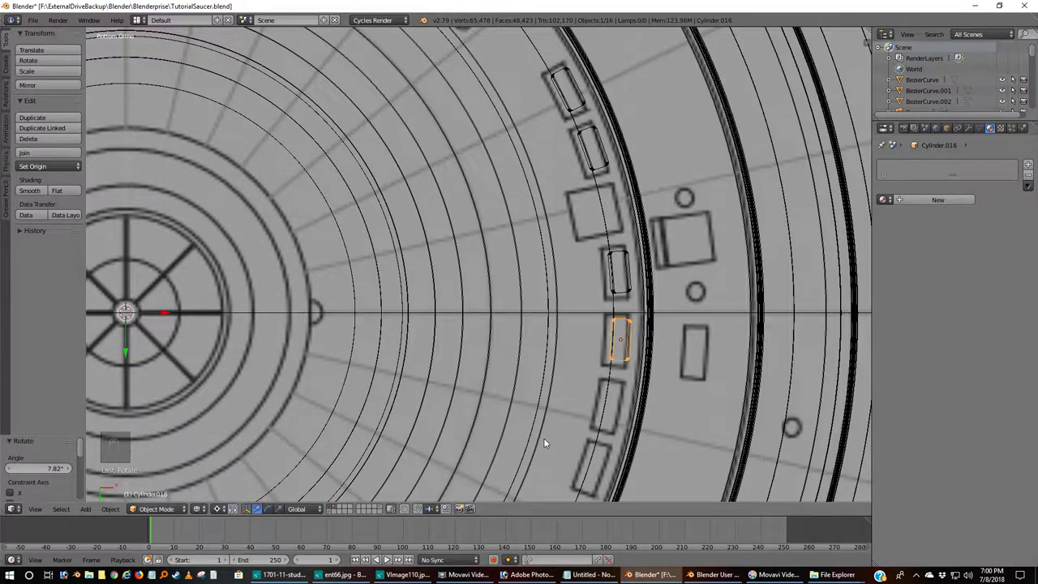
{"action": "key", "text": "shift+d"}
{"action": "key", "text": "r"}
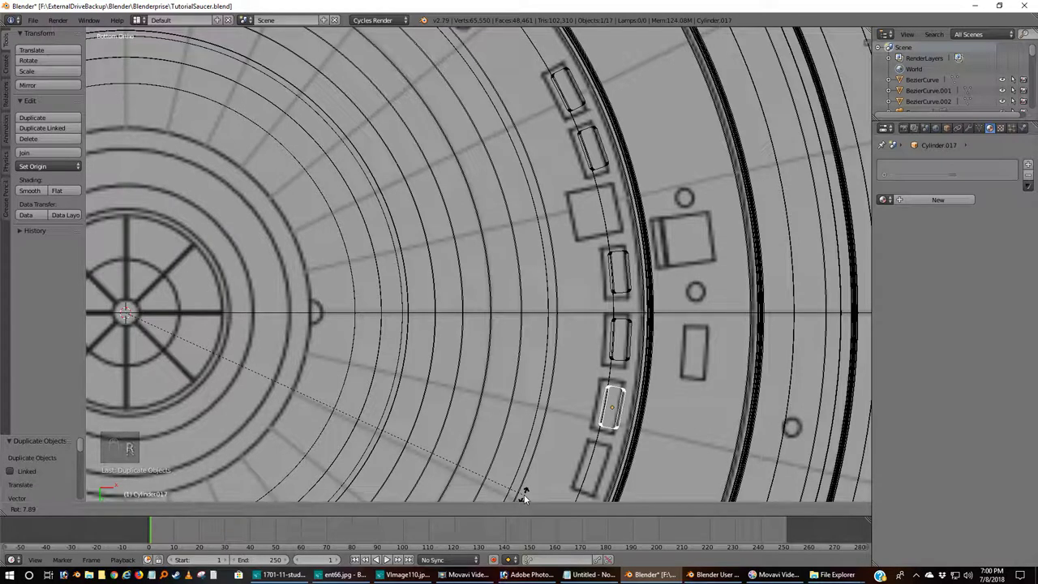
{"action": "key", "text": "shift+d"}
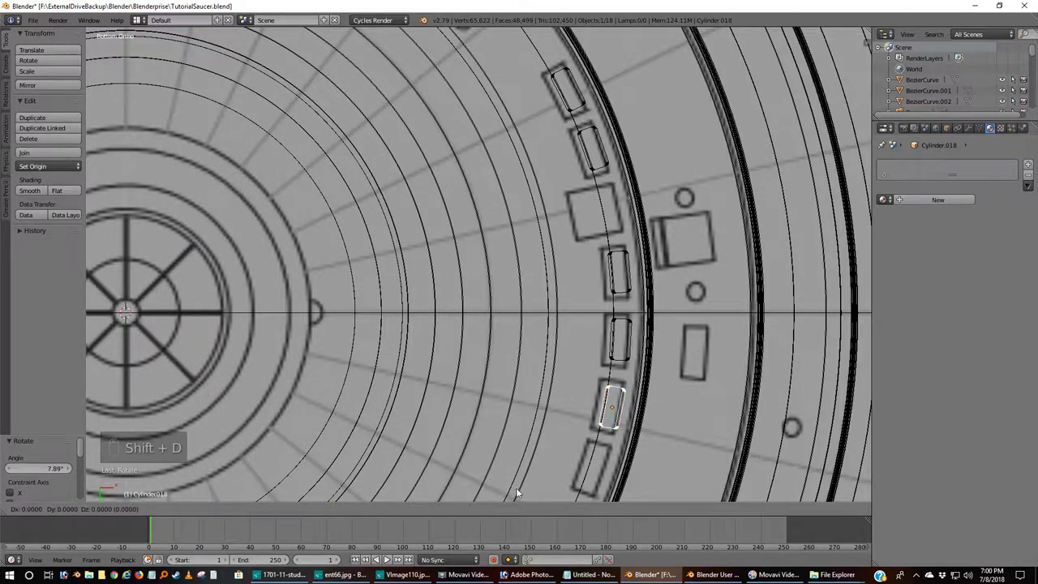
{"action": "key", "text": "r"}
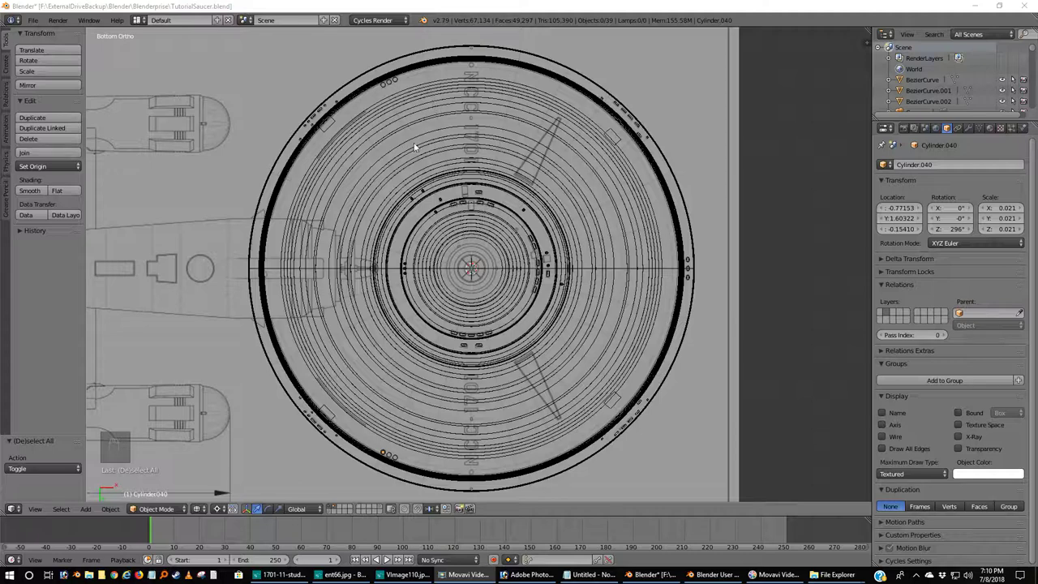
{"action": "left_click_drag", "start_coordinate": [385, 87], "coordinate": [397, 83]}
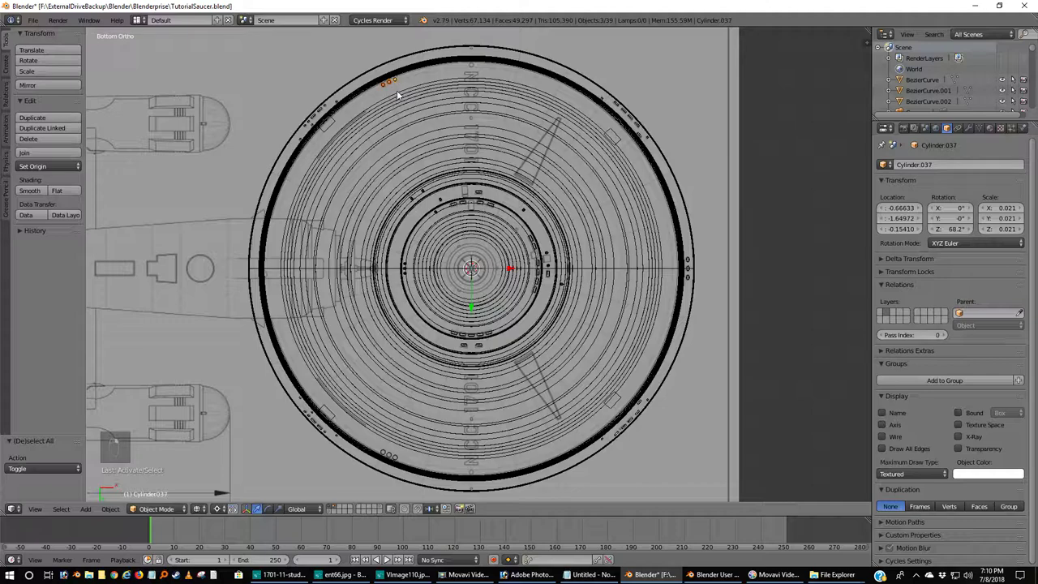
{"action": "key", "text": "KP_1"}
{"action": "middle_click", "coordinate": [401, 94]}
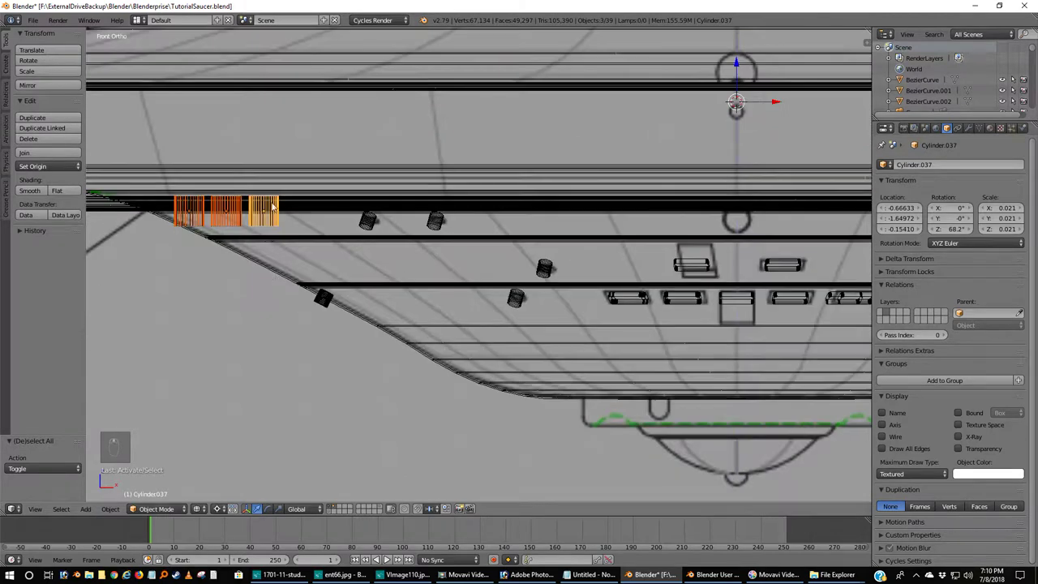
{"action": "key", "text": "z"}
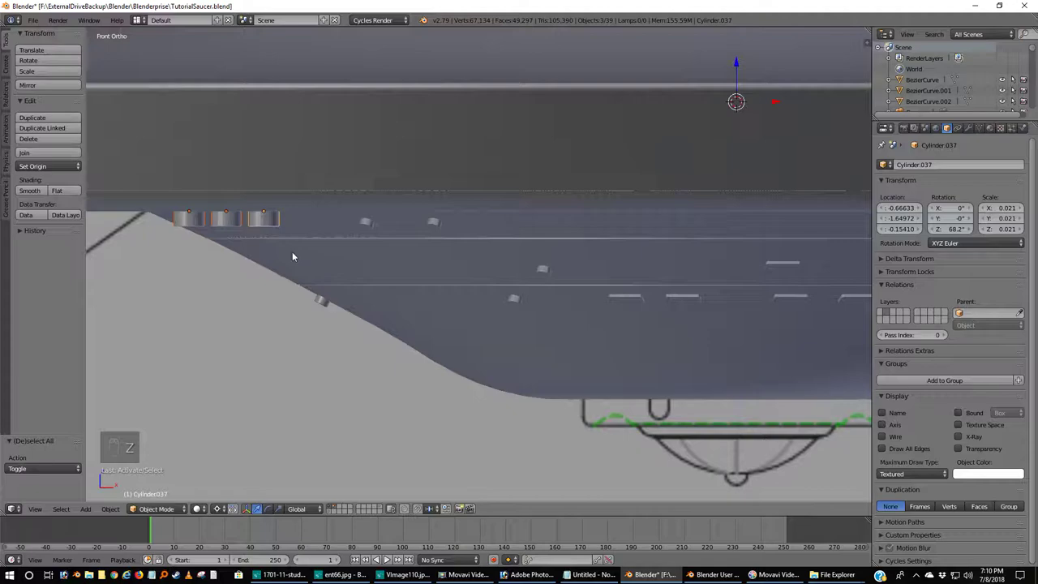
{"action": "key", "text": "z"}
{"action": "middle_click", "coordinate": [297, 254]}
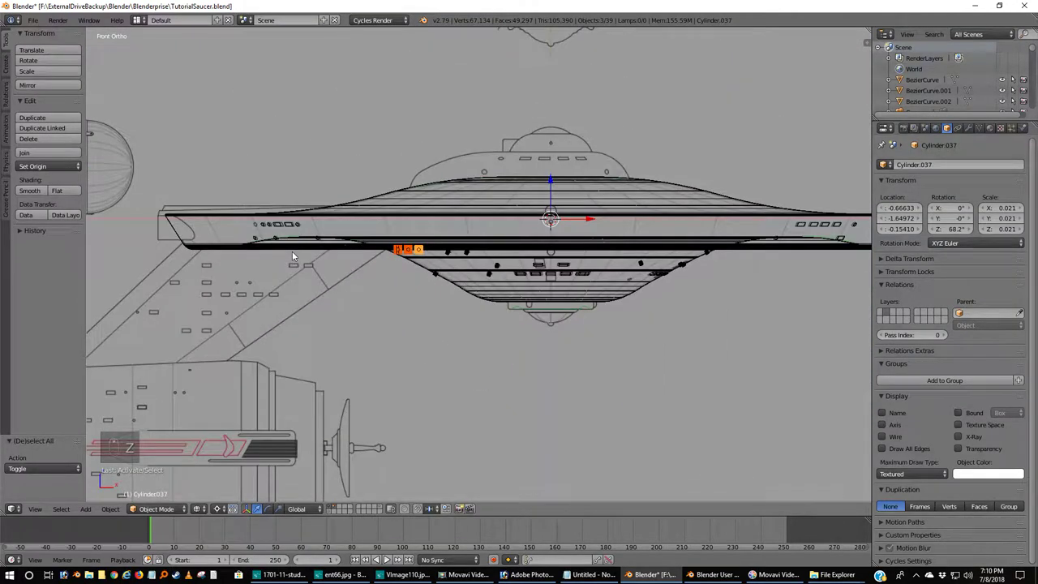
Box-select the other cutter groups and join them into one object, Cylinder.039.
{"action": "key", "text": "ctrl+KP_7"}
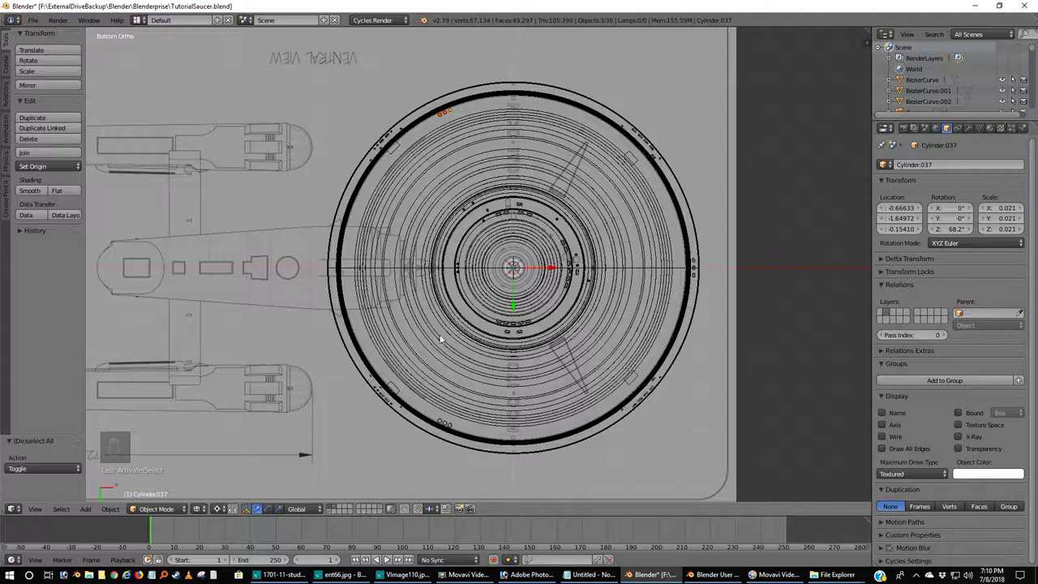
{"action": "left_click_drag", "start_coordinate": [440, 421], "coordinate": [449, 419]}
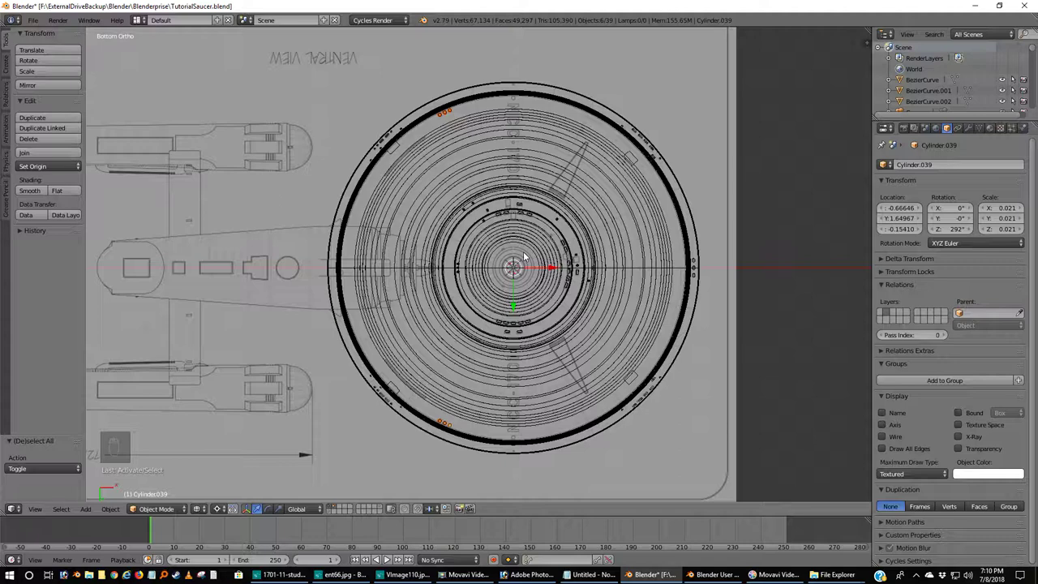
{"action": "key", "text": "ctrl+j"}
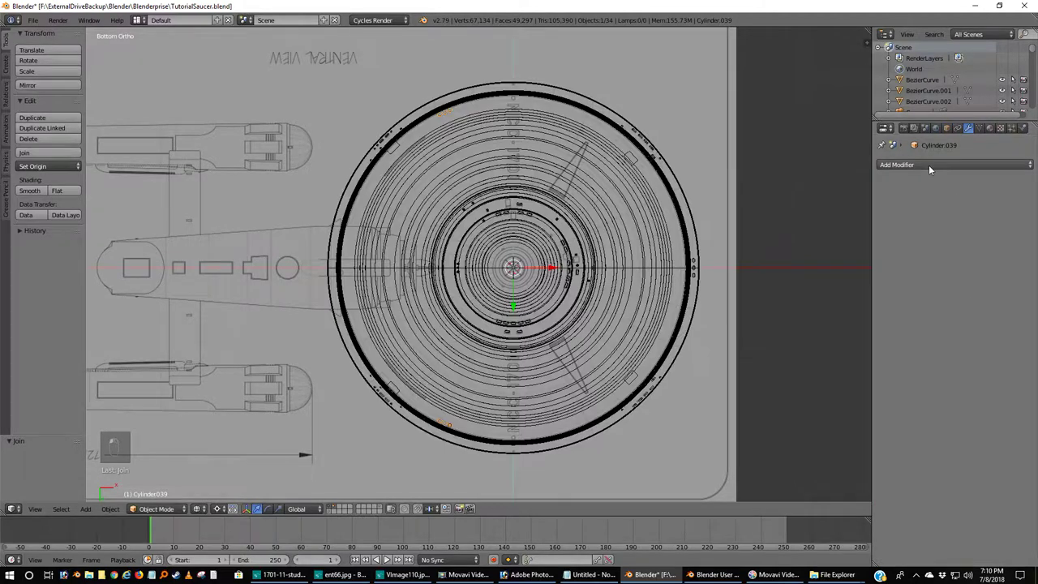
Add an Edge Split modifier at 30° to the joined cutter object Cylinder.039.
{"action": "middle_click", "coordinate": [933, 168]}
{"action": "left_click_drag", "start_coordinate": [930, 167], "coordinate": [85, 202]}
{"action": "middle_click", "coordinate": [37, 191]}
{"action": "left_click_drag", "start_coordinate": [37, 191], "coordinate": [909, 167]}
{"action": "left_click_drag", "start_coordinate": [910, 165], "coordinate": [824, 251]}
{"action": "middle_click", "coordinate": [823, 251]}
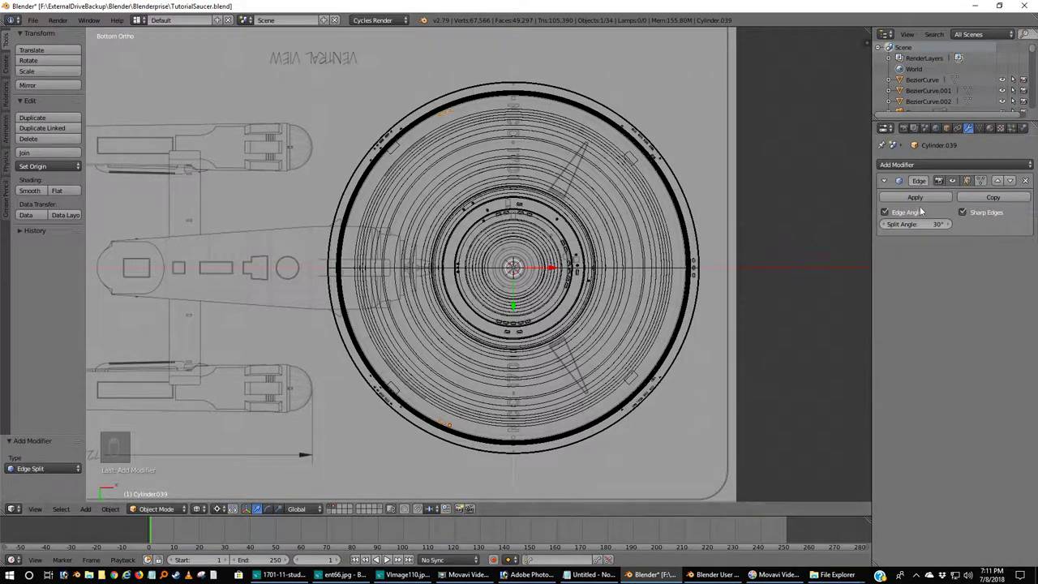
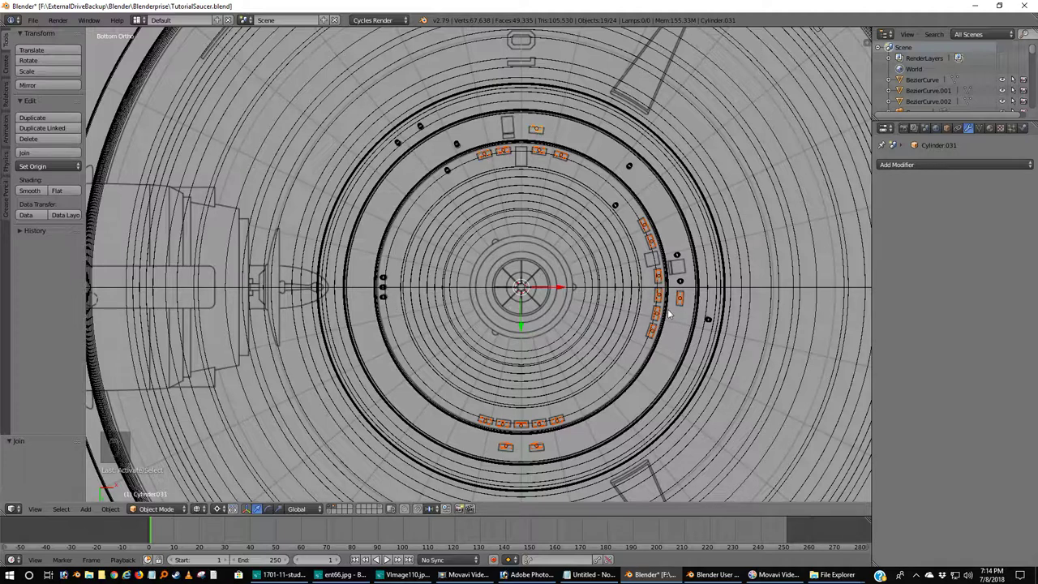
Join the inner-ring window cutters into one object with Ctrl+J and select the small round cutters.
{"action": "key", "text": "ctrl+j"}
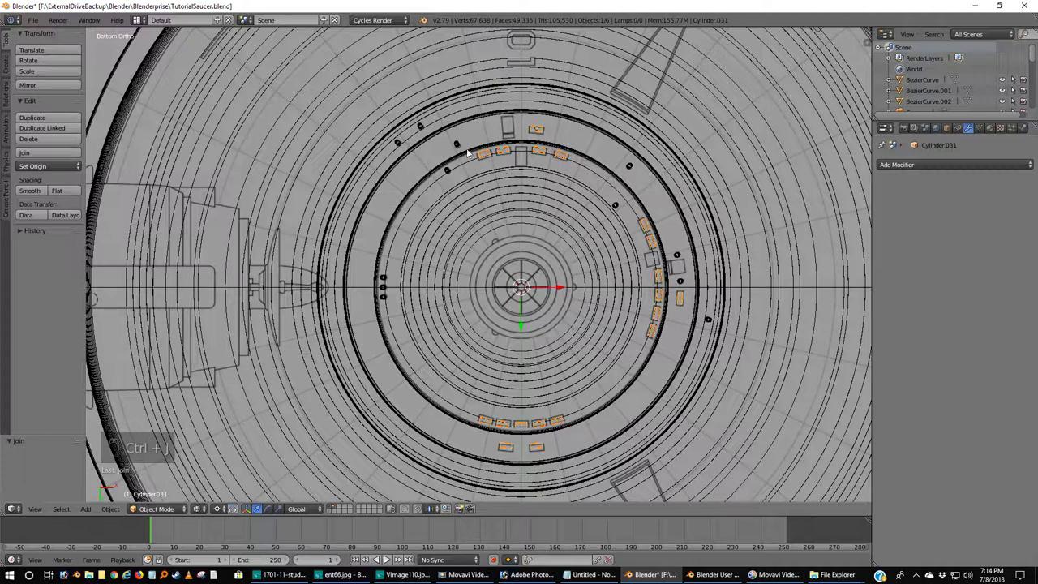
{"action": "left_click_drag", "start_coordinate": [461, 146], "coordinate": [460, 148]}
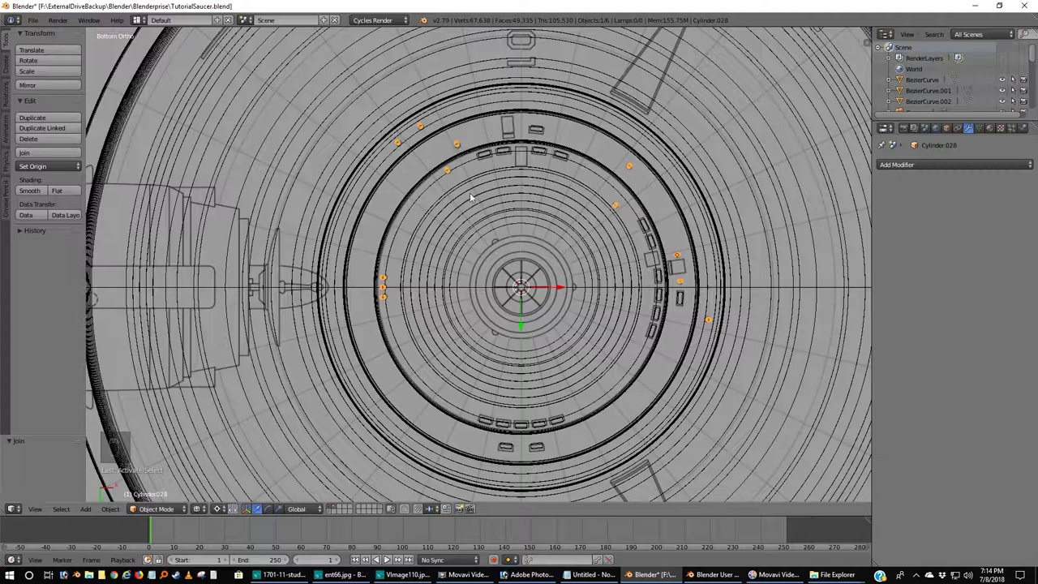
{"action": "left_click_drag", "start_coordinate": [495, 156], "coordinate": [656, 424]}
{"action": "middle_click", "coordinate": [656, 424]}
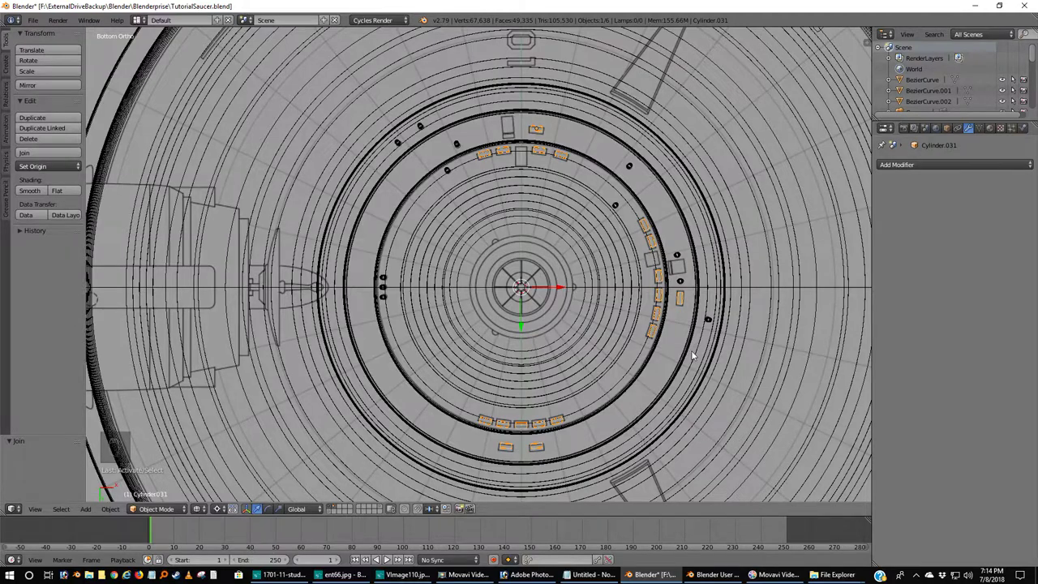
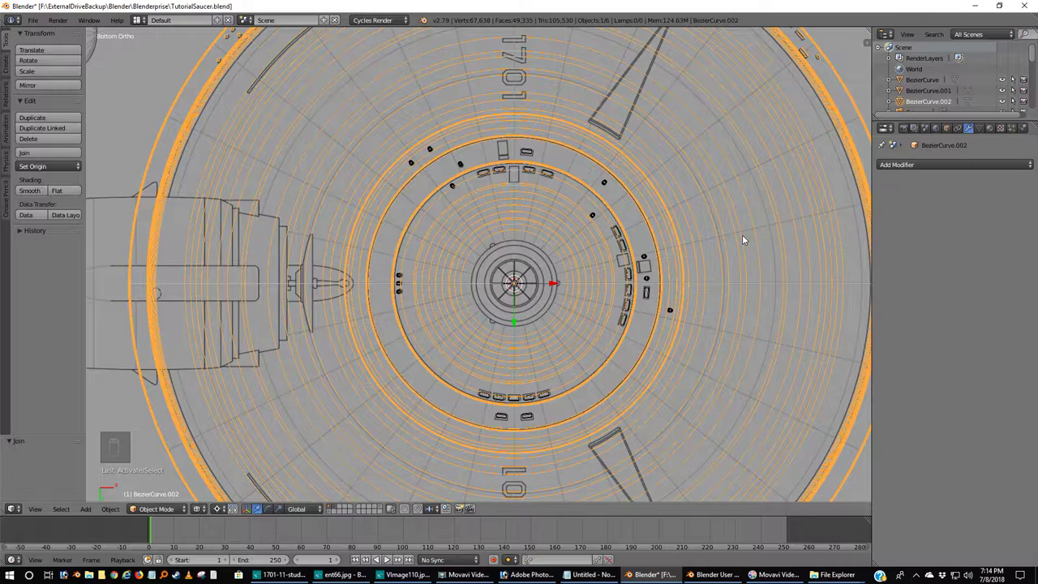
Duplicate the Bezier curve rings and send the copy to another layer as a backup.
{"action": "key", "text": "shift+d"}
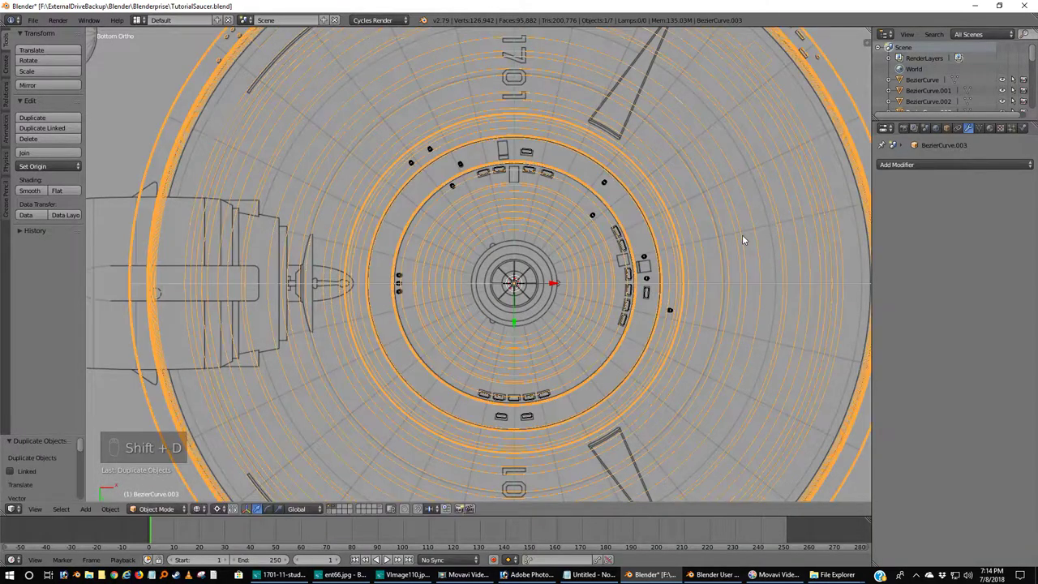
{"action": "key", "text": "m"}
{"action": "left_click_drag", "start_coordinate": [849, 258], "coordinate": [849, 257]}
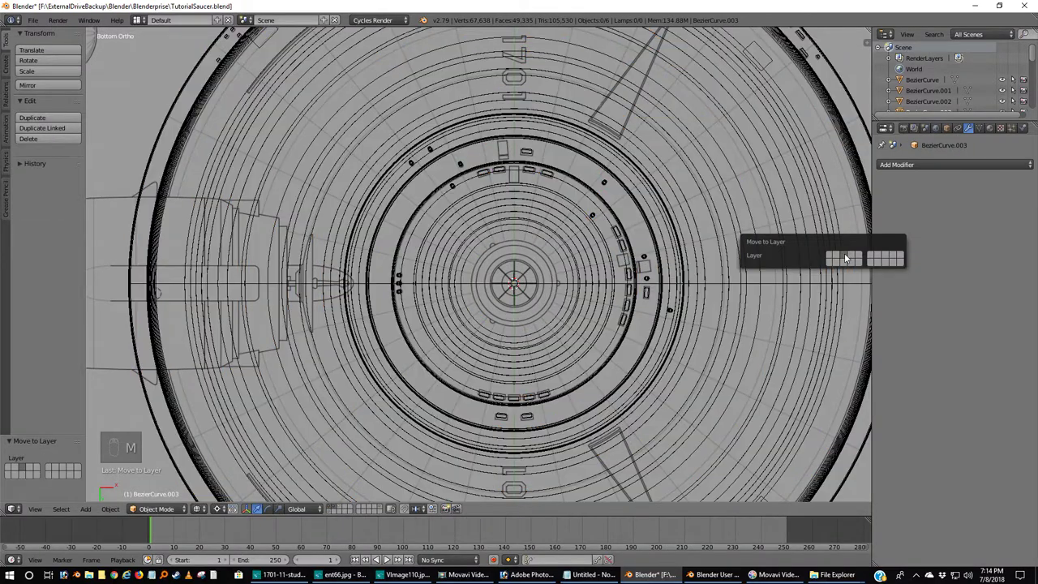
{"action": "left_click_drag", "start_coordinate": [710, 251], "coordinate": [711, 251]}
Make further backup copies of the rings on another layer, then reselect the original curve rings.
{"action": "key", "text": "shift+d"}
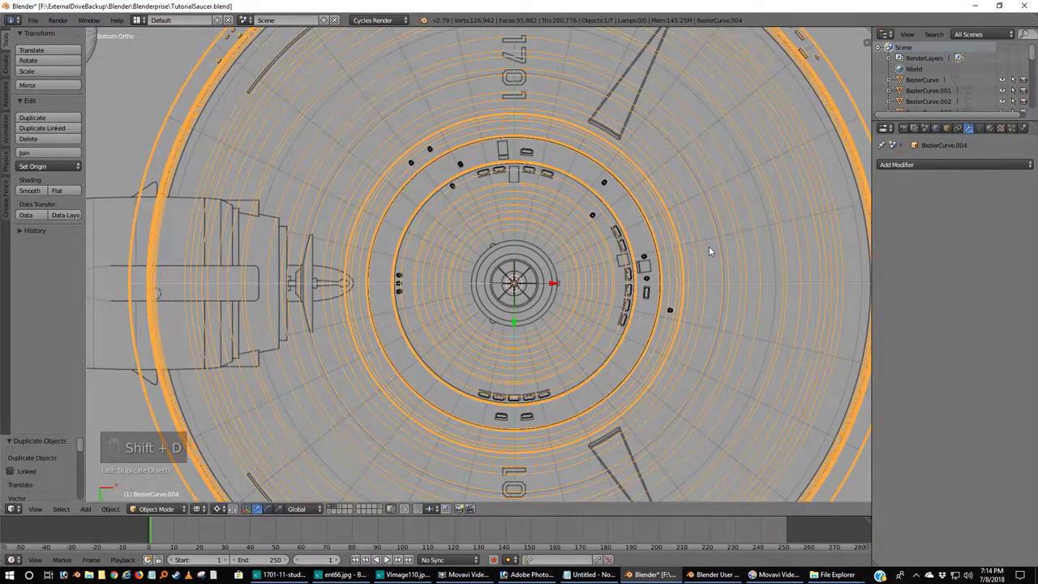
{"action": "key", "text": "m"}
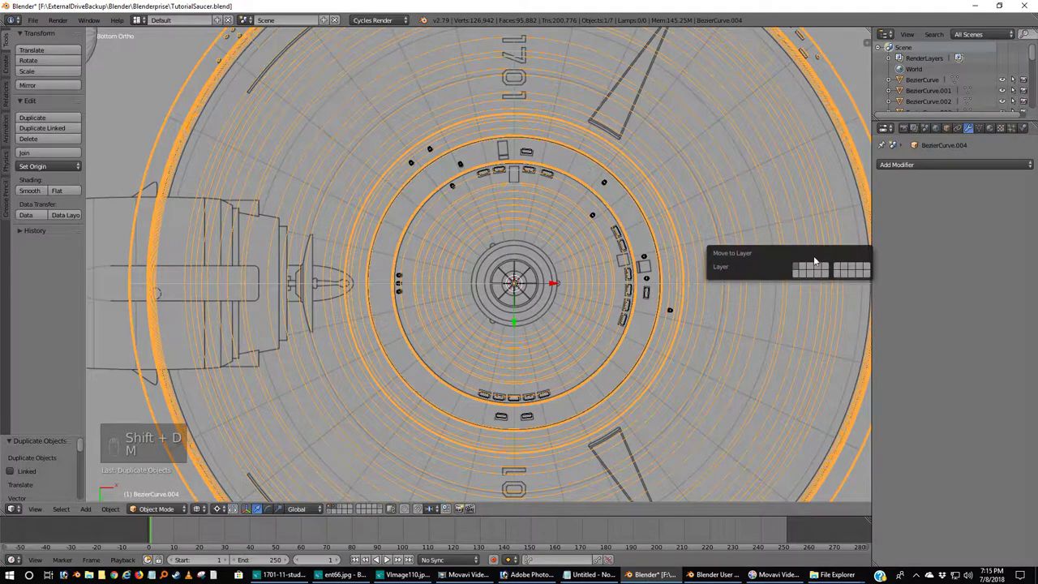
{"action": "left_click_drag", "start_coordinate": [689, 227], "coordinate": [688, 226]}
{"action": "key", "text": "shift+d"}
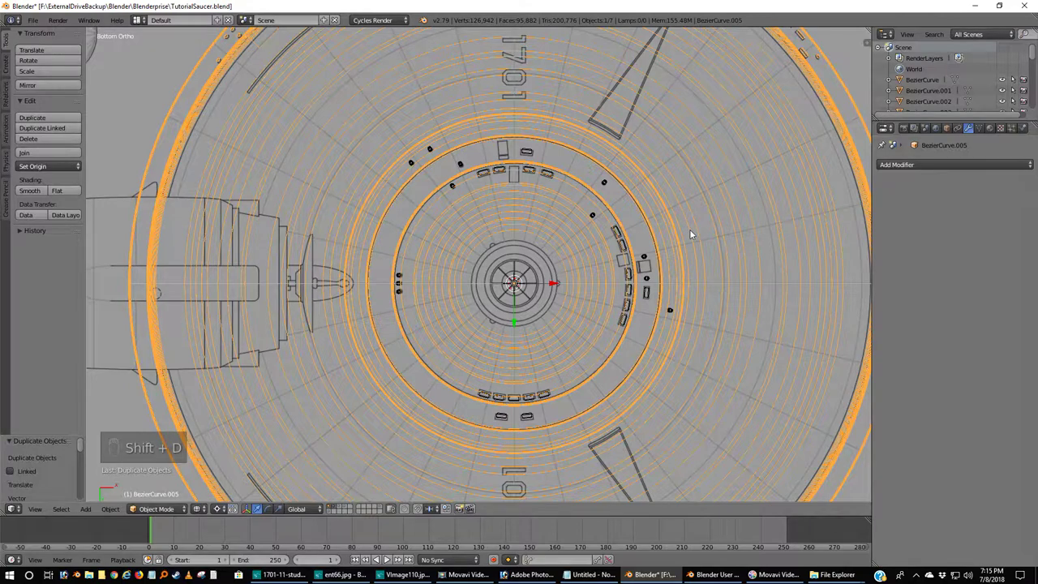
{"action": "key", "text": "m"}
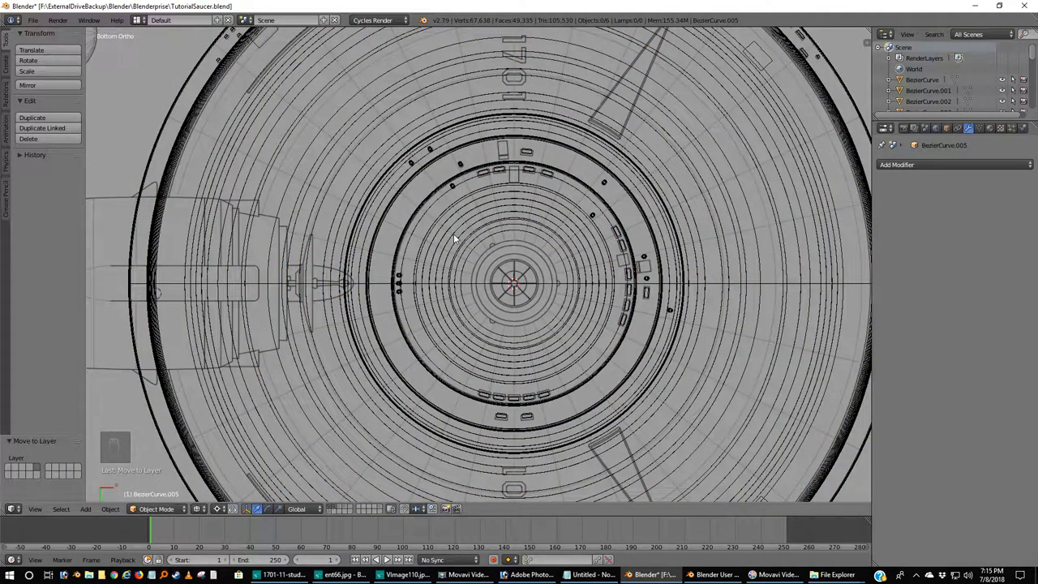
{"action": "left_click_drag", "start_coordinate": [768, 193], "coordinate": [335, 510]}
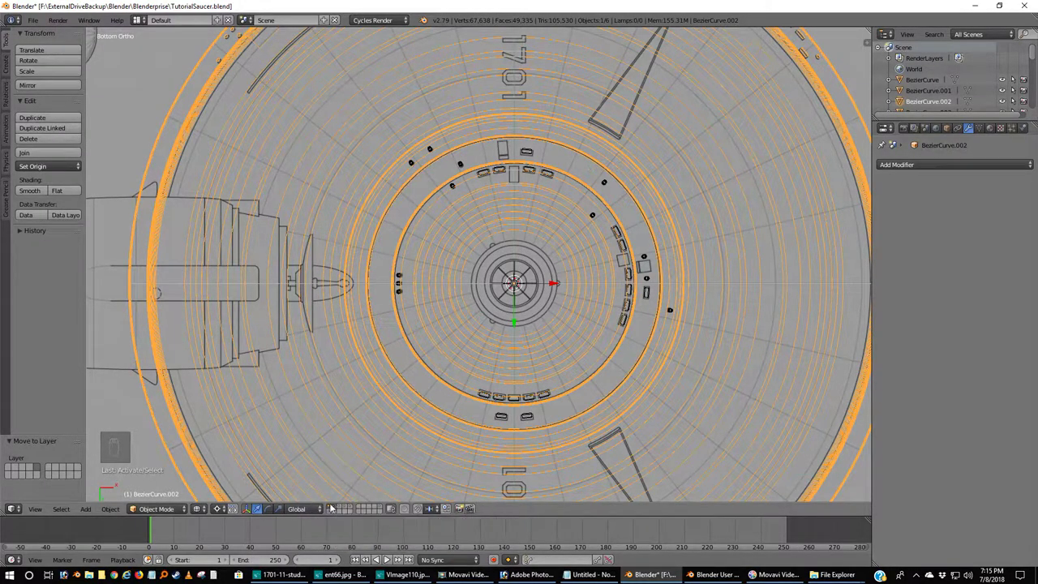
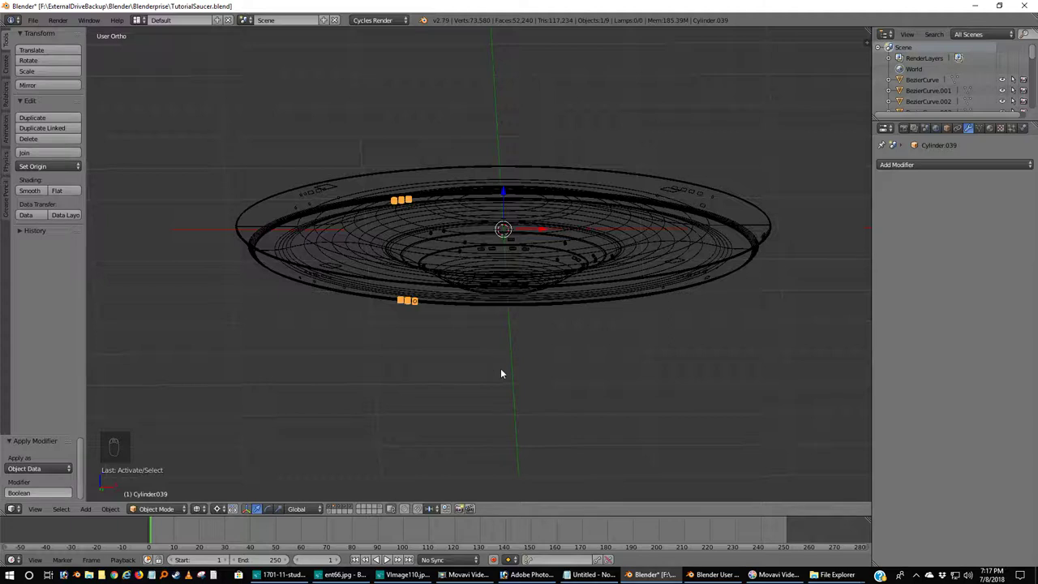
Move the remaining cutter cylinders, including Cylinder.031, off the working layer with M.
{"action": "key", "text": "m"}
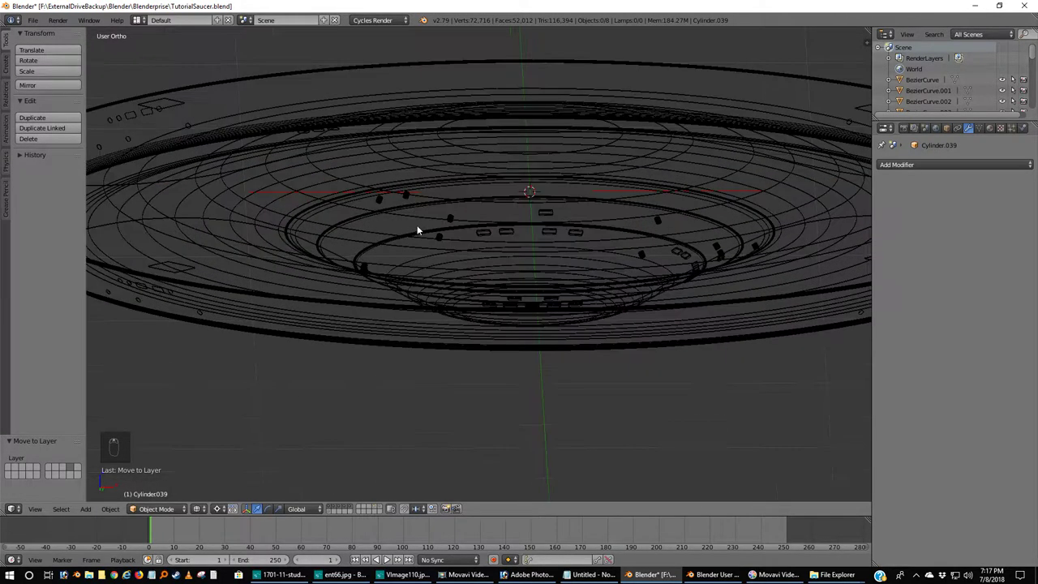
{"action": "left_click_drag", "start_coordinate": [386, 558], "coordinate": [386, 558]}
{"action": "key", "text": "m"}
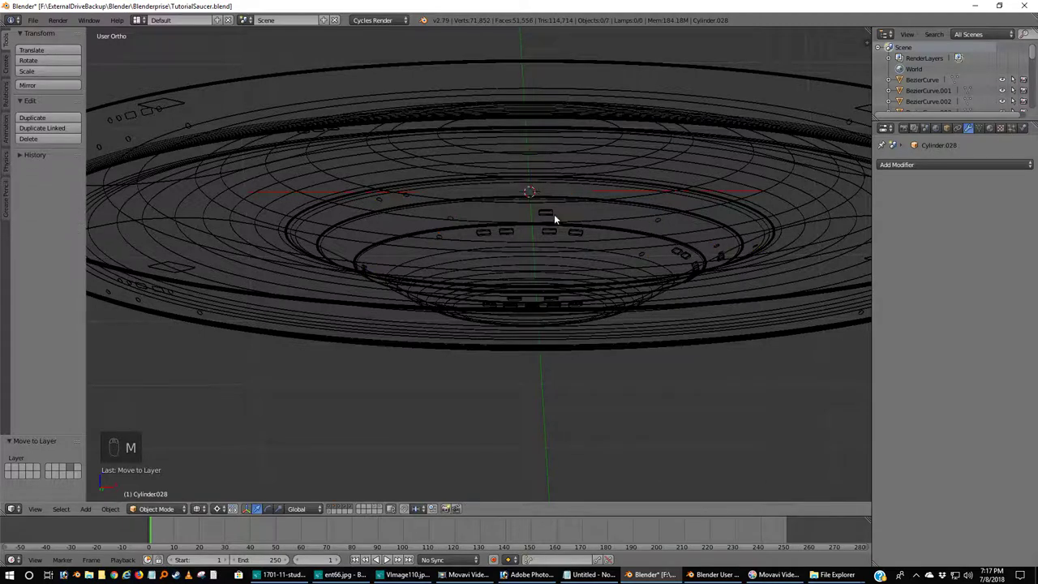
{"action": "left_click_drag", "start_coordinate": [386, 558], "coordinate": [386, 557]}
{"action": "middle_click", "coordinate": [386, 557]}
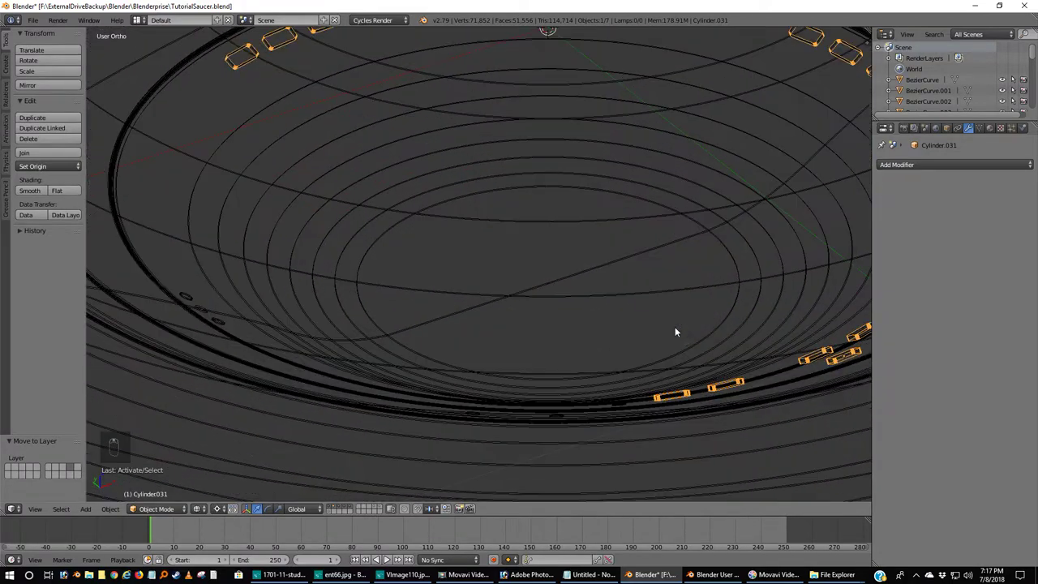
{"action": "key", "text": "m"}
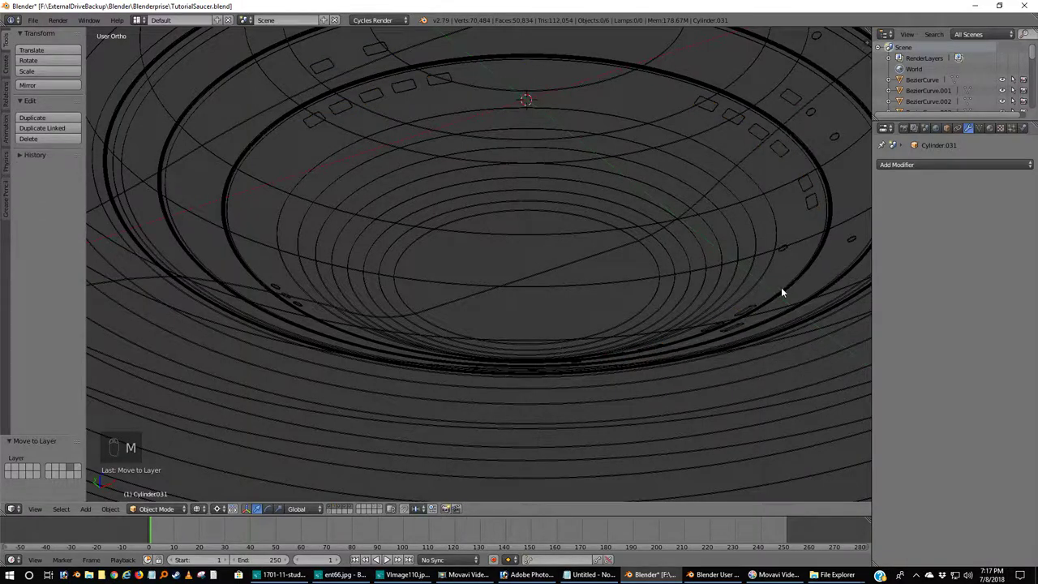
View the hull underside from straight below in solid shading to show the cut window openings.
{"action": "middle_click", "coordinate": [386, 558]}
{"action": "middle_click", "coordinate": [386, 558]}
{"action": "middle_click", "coordinate": [386, 557]}
{"action": "middle_click", "coordinate": [386, 558]}
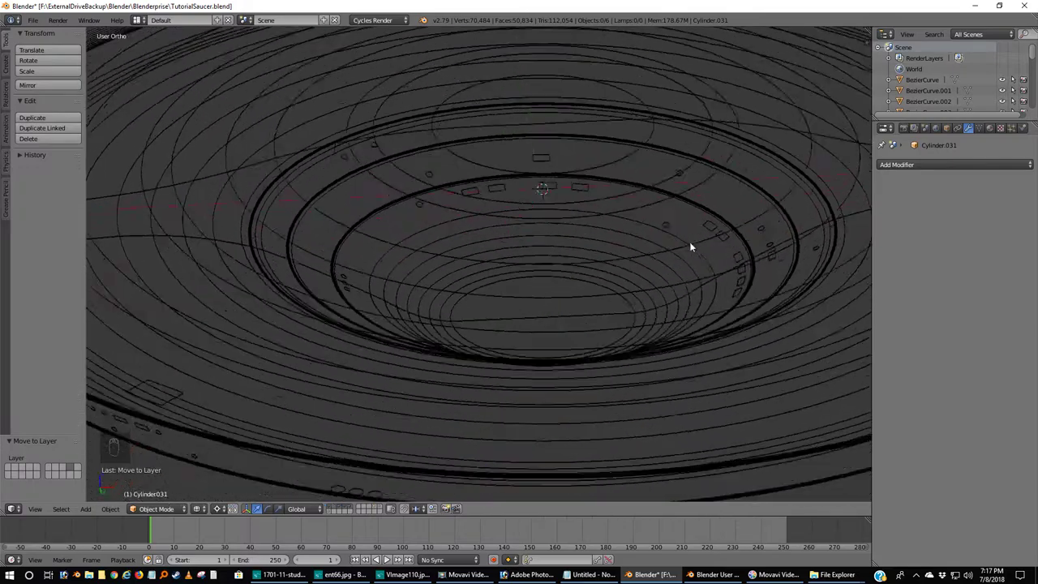
{"action": "left_click_drag", "start_coordinate": [386, 558], "coordinate": [386, 558]}
{"action": "key", "text": "ctrl+KP_7"}
{"action": "key", "text": "z"}
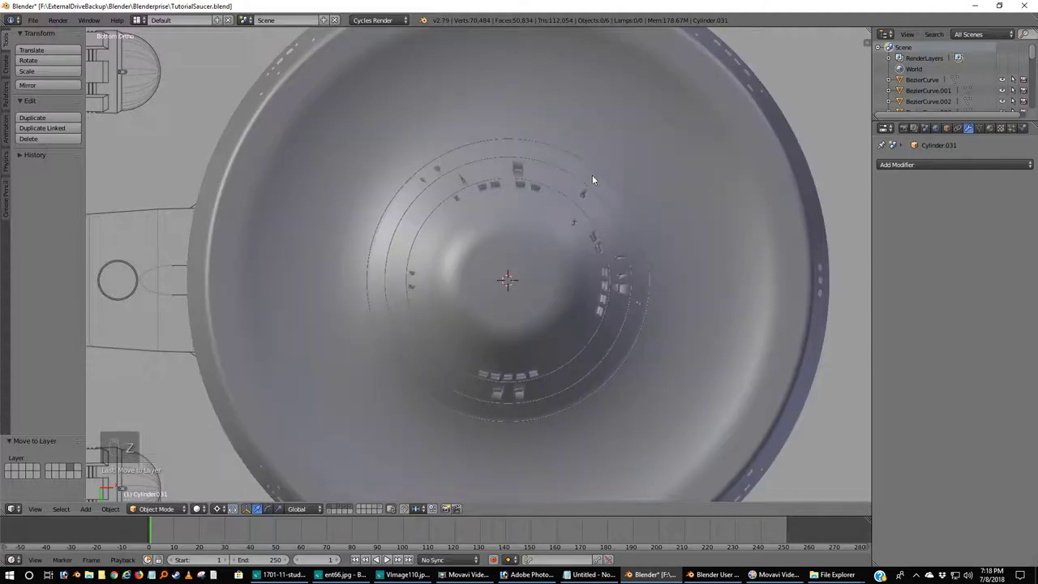
Add and apply an Edge Split modifier to the BezierCurve.003 ring on the hull underside.
{"action": "left_click_drag", "start_coordinate": [386, 558], "coordinate": [385, 557]}
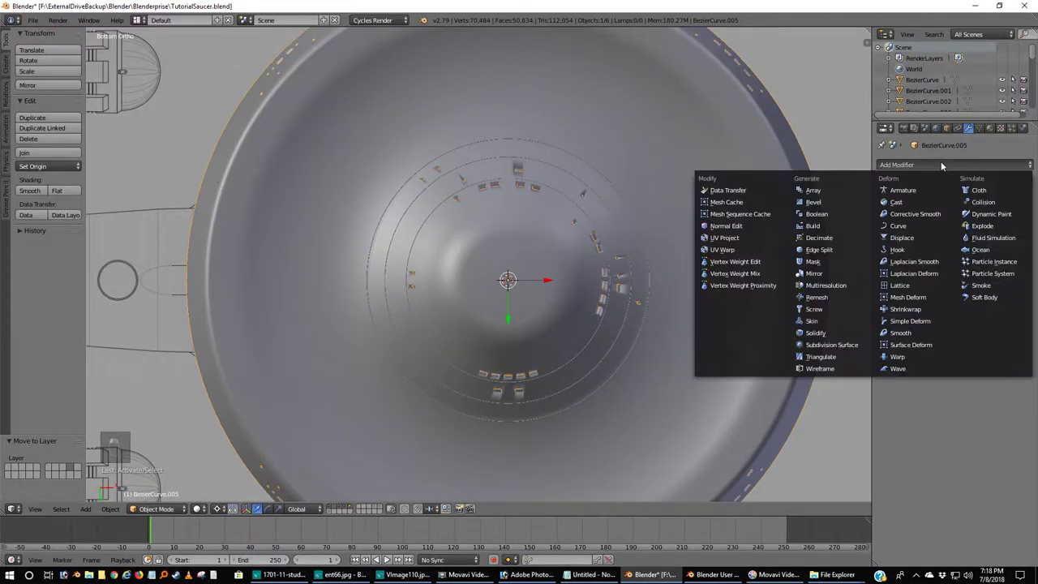
{"action": "left_click_drag", "start_coordinate": [386, 558], "coordinate": [385, 558]}
{"action": "right_click", "coordinate": [386, 558]}
{"action": "middle_click", "coordinate": [386, 558]}
Add and apply an Edge Split modifier to the BezierCurve.005 ring as well.
{"action": "left_click_drag", "start_coordinate": [386, 557], "coordinate": [386, 558]}
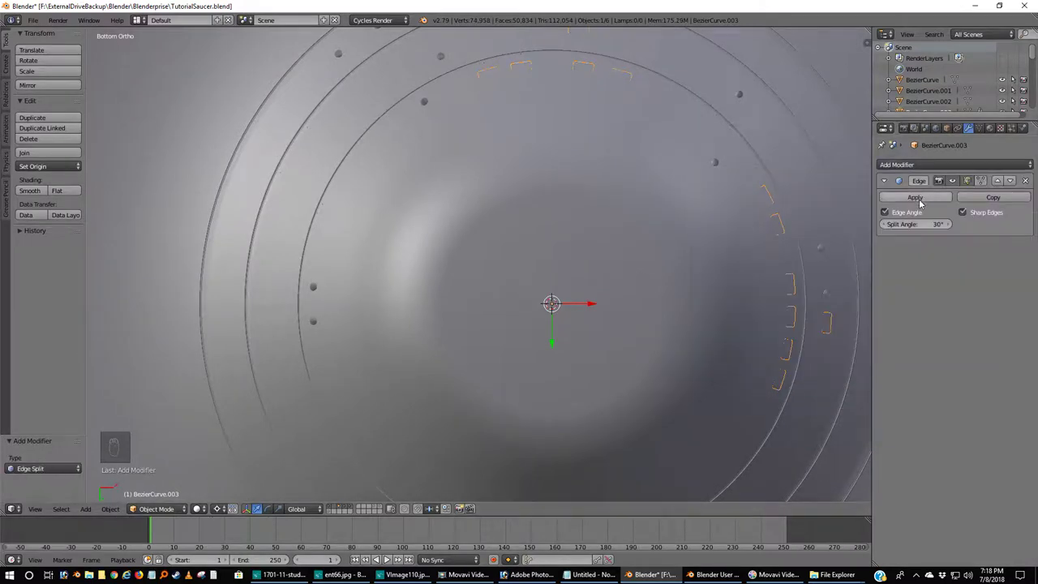
{"action": "right_click", "coordinate": [386, 557]}
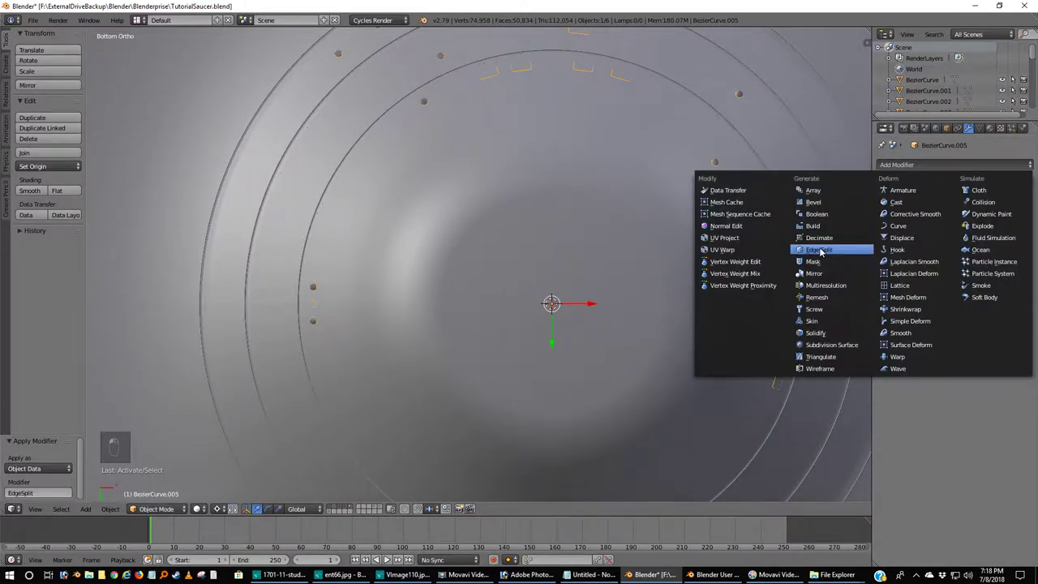
{"action": "left_click_drag", "start_coordinate": [385, 558], "coordinate": [386, 558]}
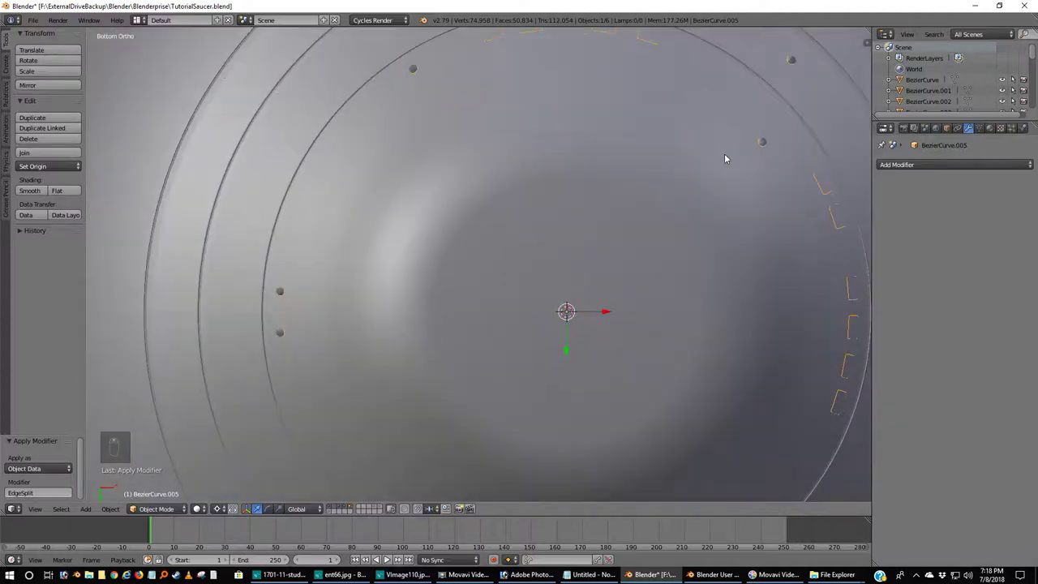
{"action": "middle_click", "coordinate": [386, 558]}
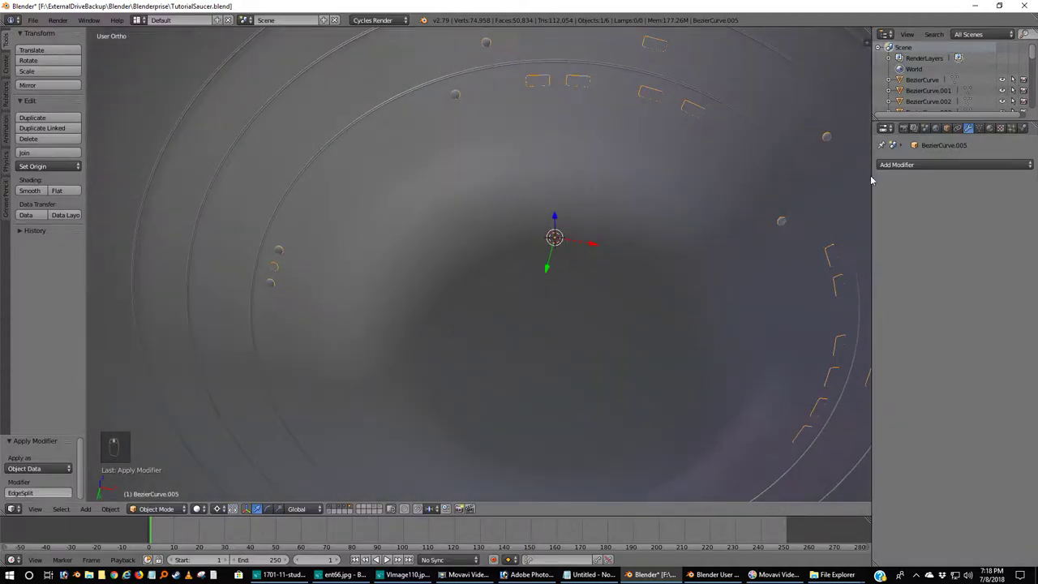
Orbit the saucer to a tilted view while applying Edge Split to BezierCurve.002 and BezierCurve.004.
{"action": "left_click_drag", "start_coordinate": [385, 557], "coordinate": [386, 557]}
{"action": "left_click_drag", "start_coordinate": [386, 558], "coordinate": [386, 557]}
{"action": "left_click_drag", "start_coordinate": [386, 558], "coordinate": [386, 558]}
{"action": "left_click_drag", "start_coordinate": [385, 557], "coordinate": [386, 557]}
{"action": "left_click_drag", "start_coordinate": [386, 558], "coordinate": [385, 558]}
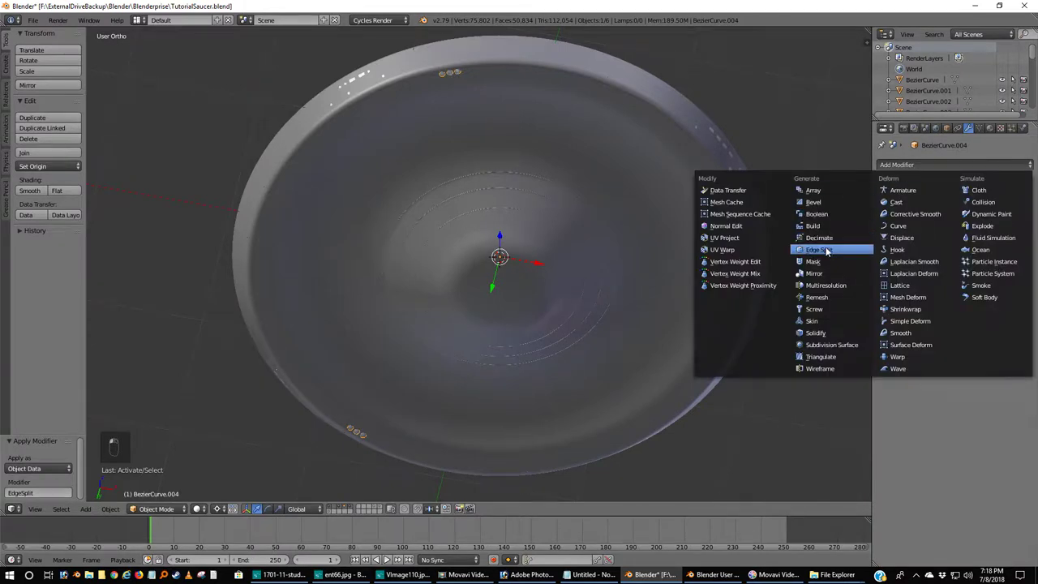
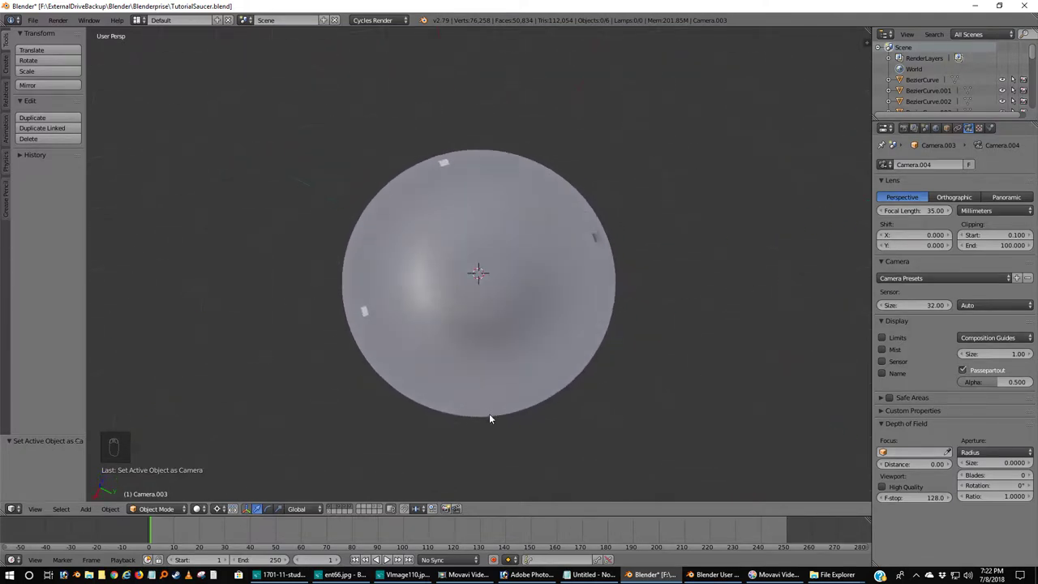
Orbit around the shaded saucer to inspect it from above and from the side.
{"action": "left_click_drag", "start_coordinate": [491, 373], "coordinate": [439, 351]}
{"action": "middle_click", "coordinate": [459, 342]}
{"action": "left_click_drag", "start_coordinate": [571, 312], "coordinate": [506, 362]}
{"action": "middle_click", "coordinate": [507, 362]}
{"action": "middle_click", "coordinate": [435, 283]}
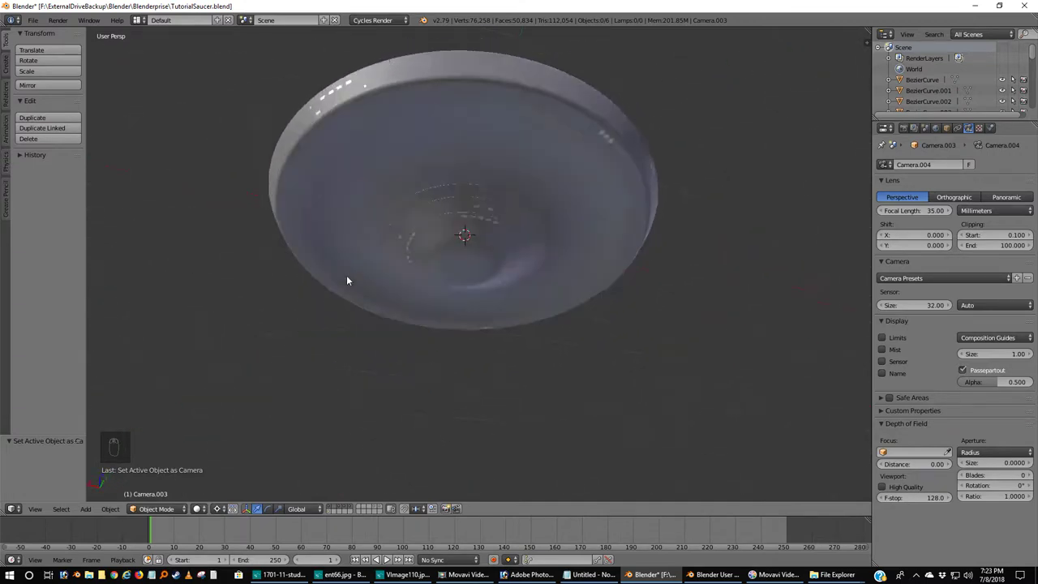
{"action": "left_click_drag", "start_coordinate": [417, 219], "coordinate": [608, 260]}
{"action": "left_click_drag", "start_coordinate": [608, 259], "coordinate": [562, 227]}
{"action": "middle_click", "coordinate": [562, 227]}
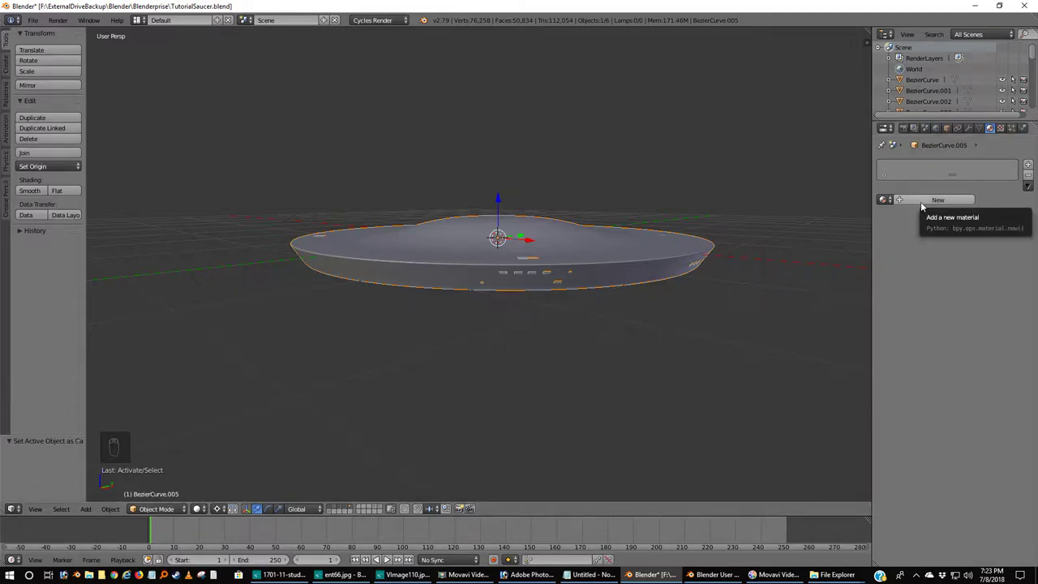
Create a new grey diffuse material named HullGray on the saucer hull BezierCurve.005.
{"action": "left_click", "coordinate": [925, 203]}
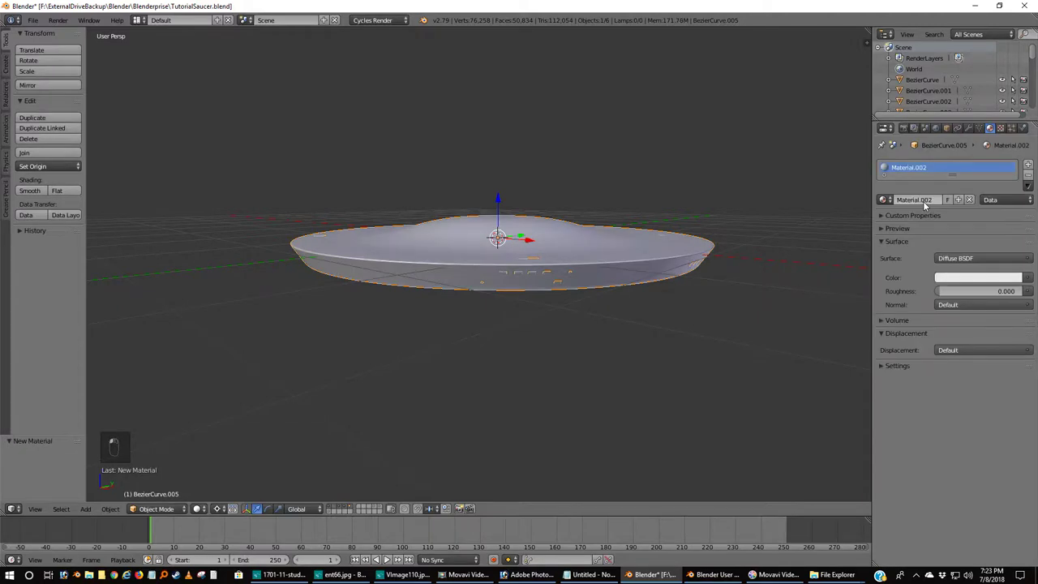
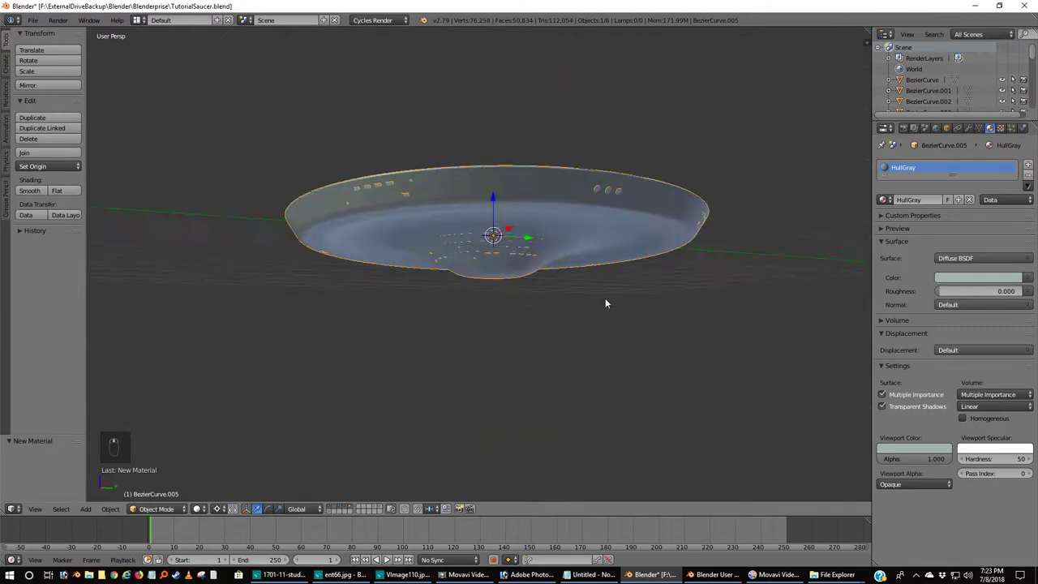
{"action": "left_click_drag", "start_coordinate": [498, 328], "coordinate": [631, 340]}
{"action": "left_click_drag", "start_coordinate": [632, 340], "coordinate": [509, 343]}
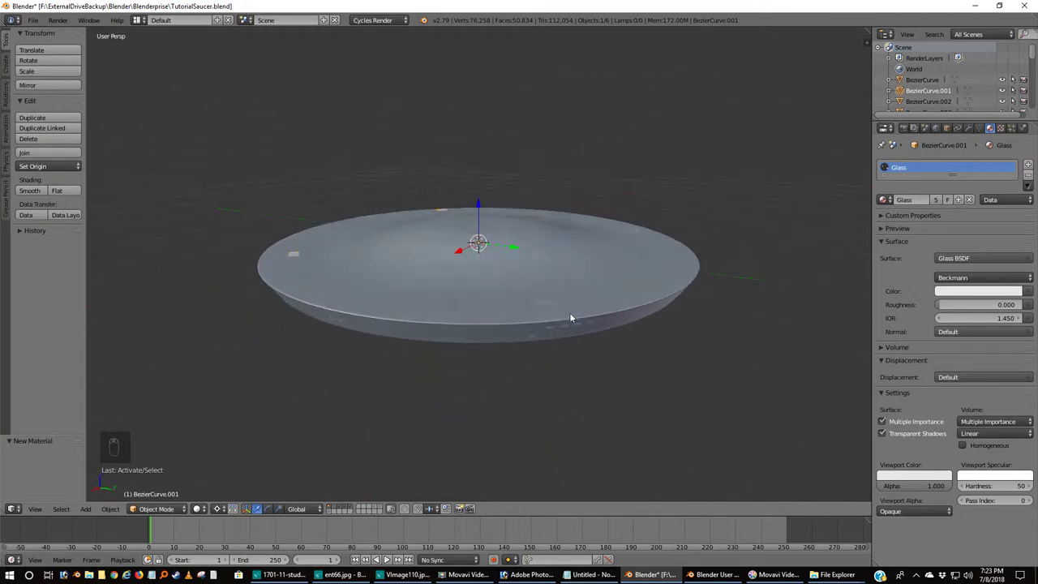
Switch to Right Ortho view to see the glass piece BezierCurve.001 from the side against the reference.
{"action": "key", "text": "KP_5"}
{"action": "key", "text": "KP_2"}
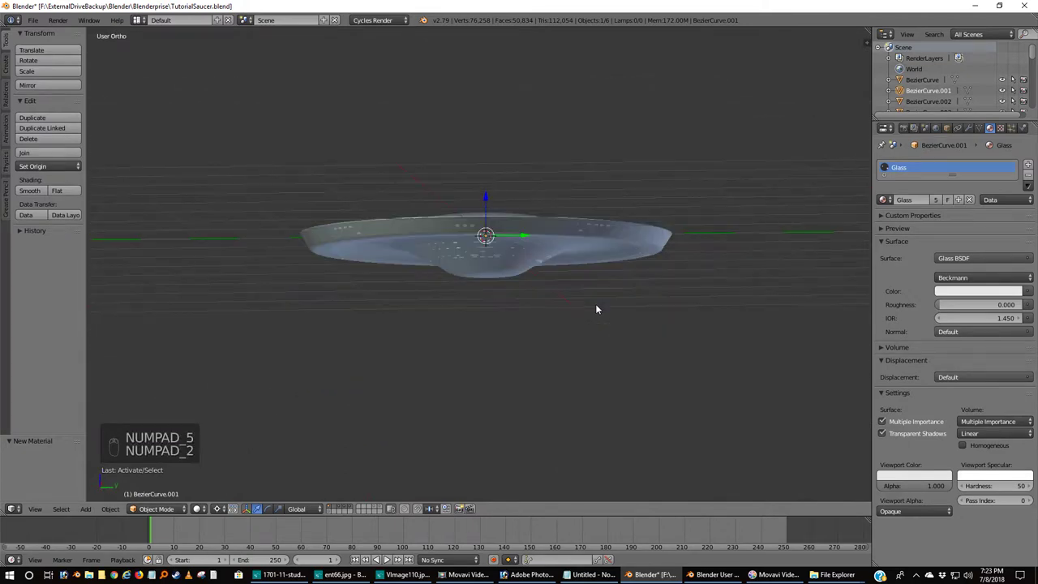
{"action": "key", "text": "KP_3"}
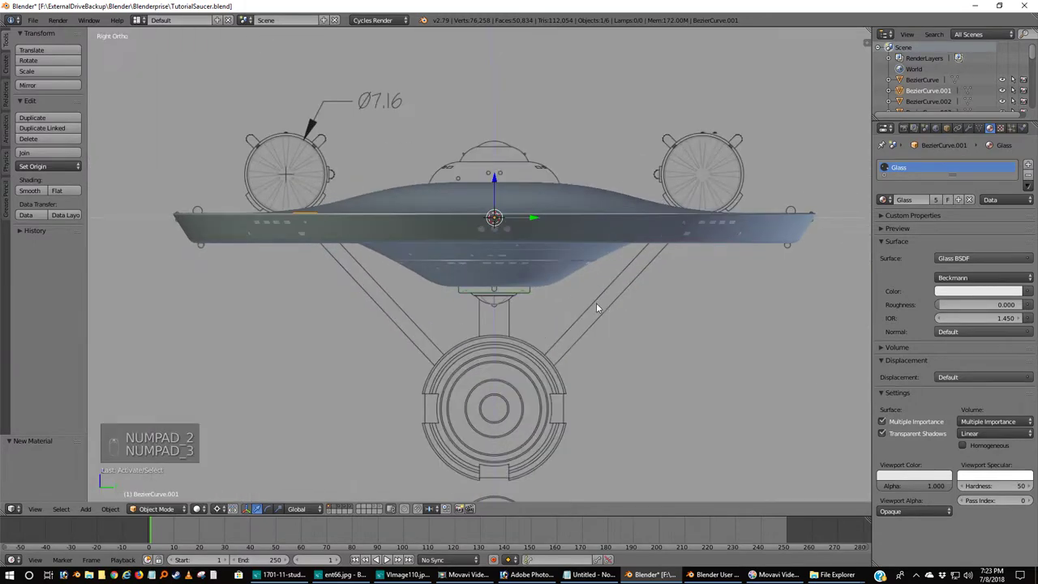